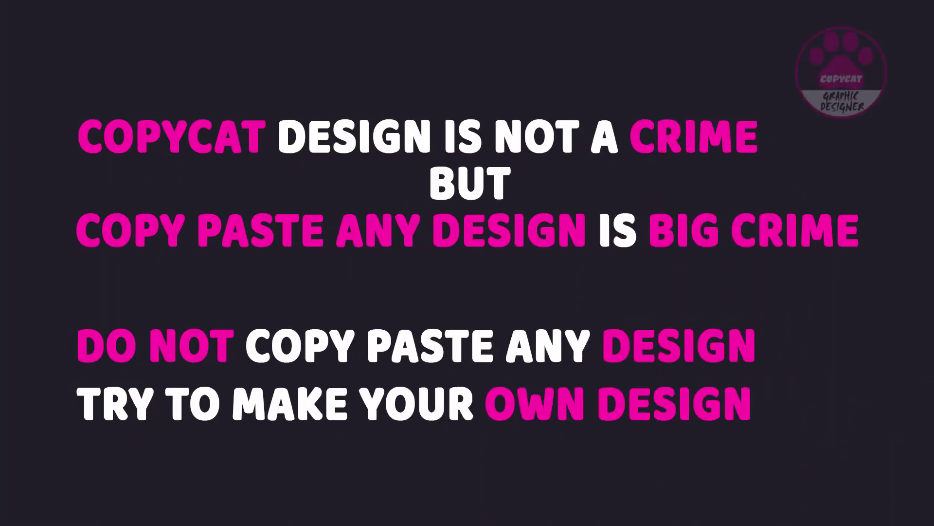
- Draw an outer circle and a subtracted inner circle, align their horizontal centres into a ring, and hide the Ellipse 1 layer
left_click(14, 281)
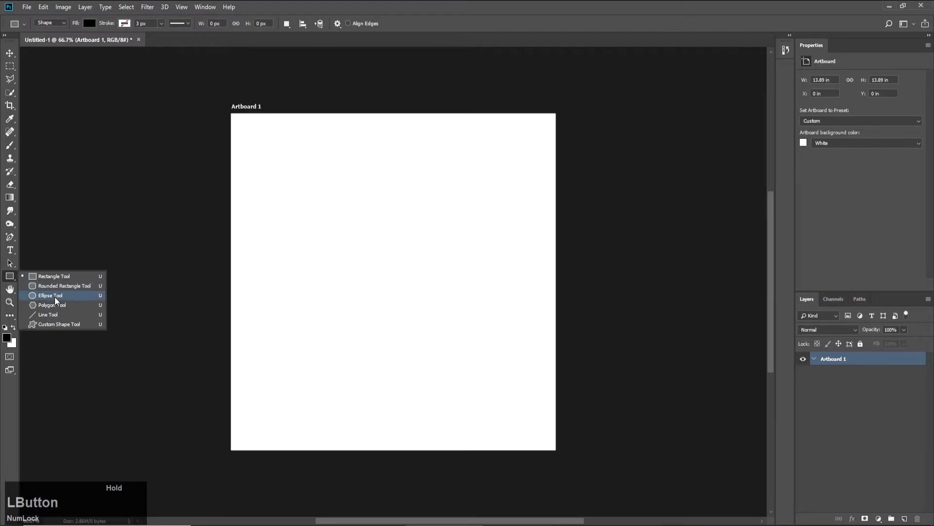
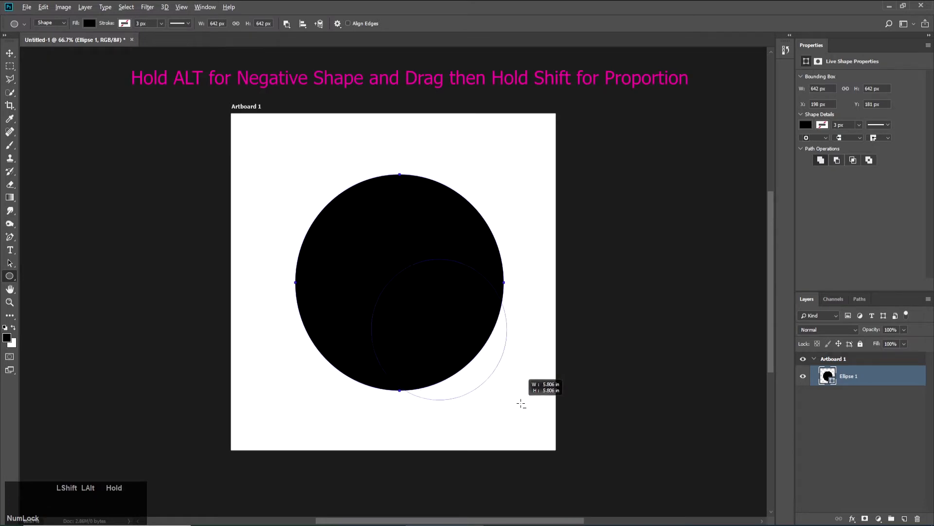
key("a")
left_click(478, 268)
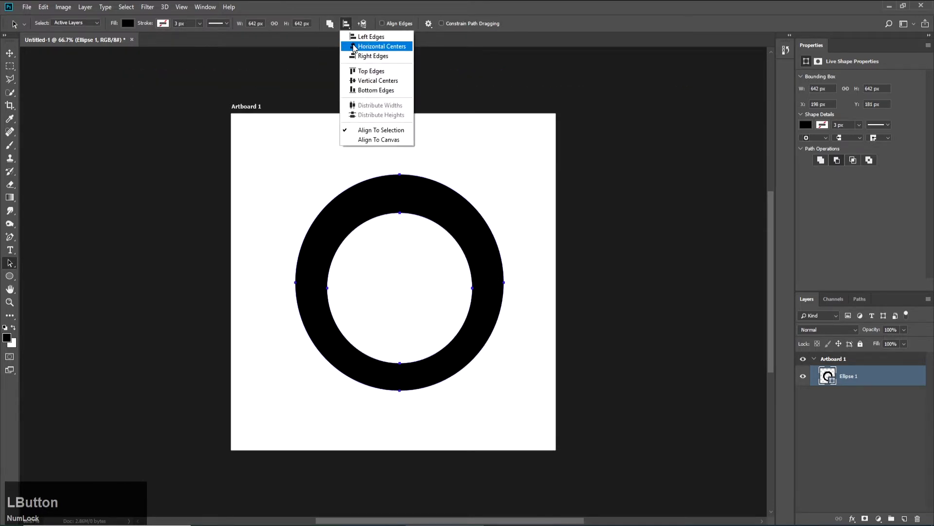
left_click(345, 28)
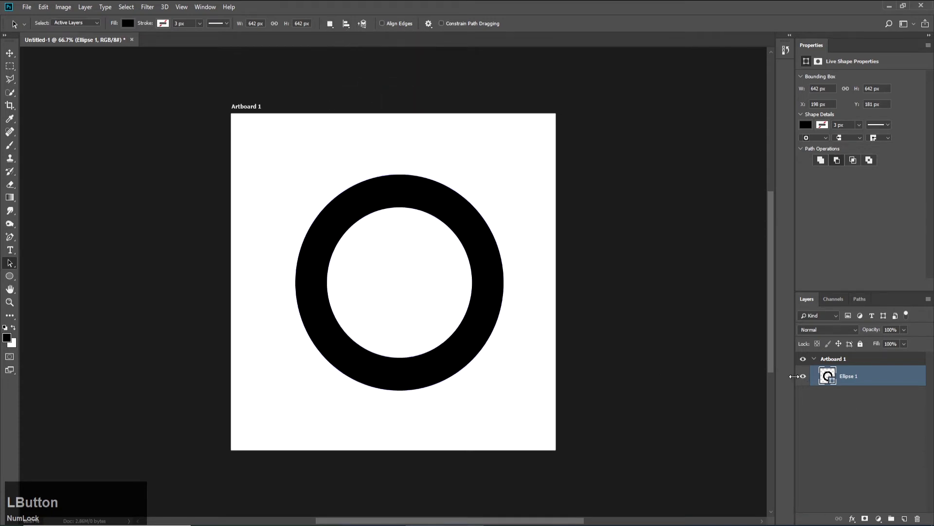
left_click(6, 276)
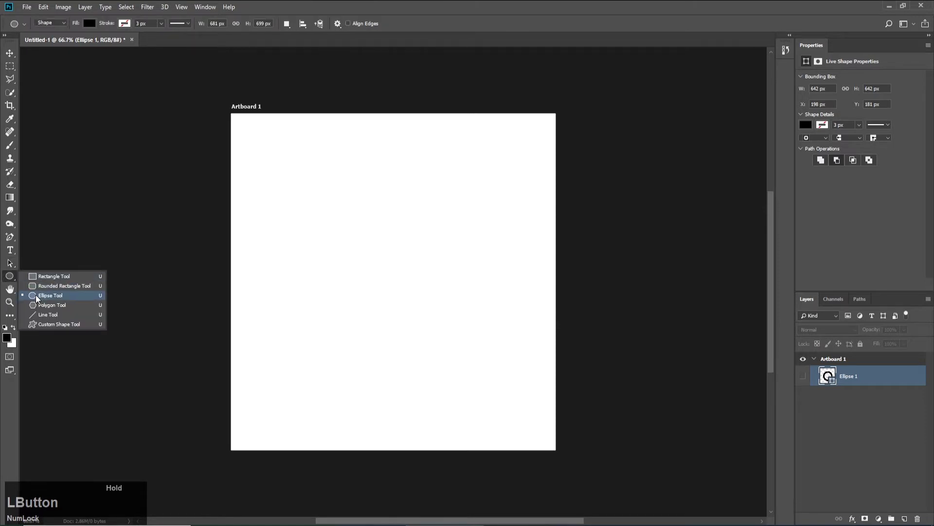
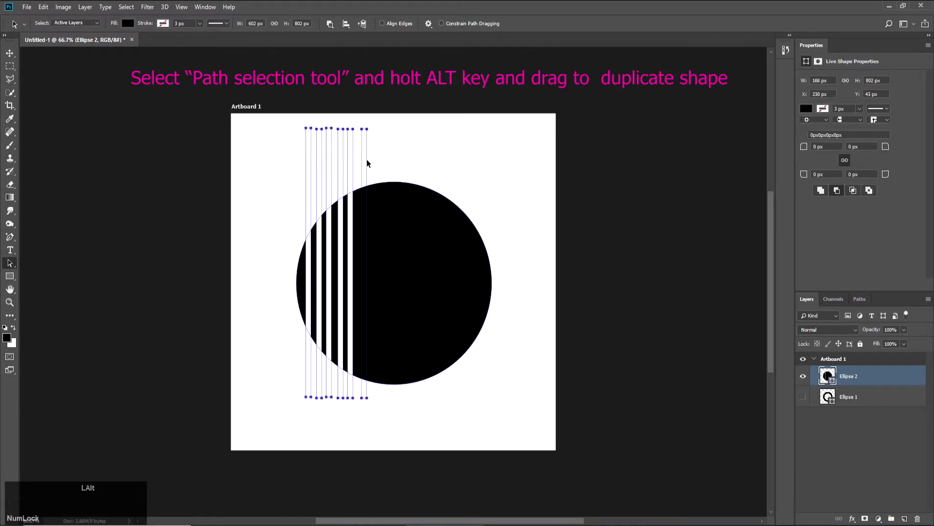
- Alt-drag copies of the stripe cut-out rectangles rightward until they span the circle to its right edge
left_click(368, 160)
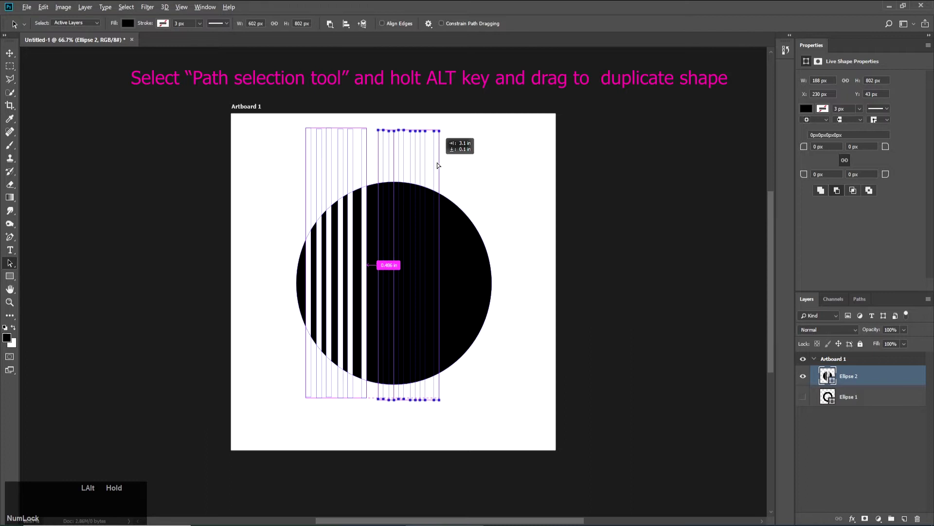
left_click(468, 159)
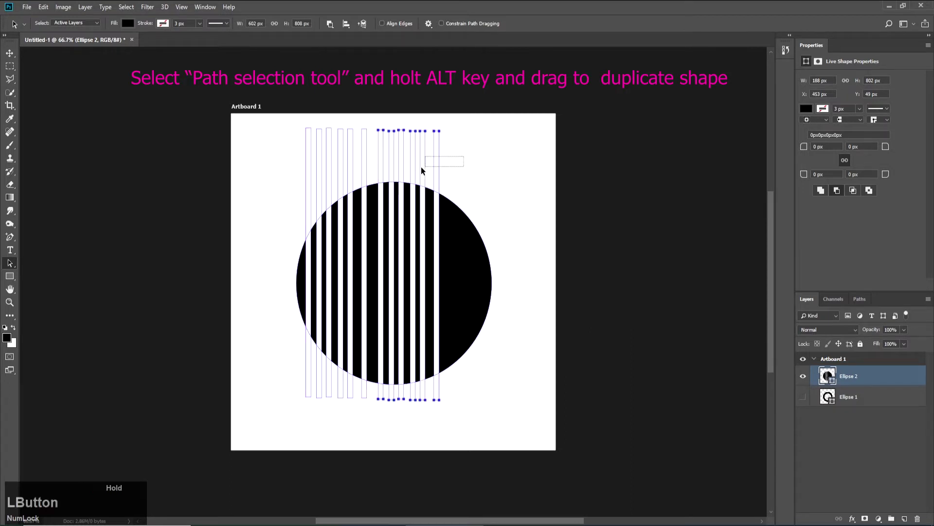
left_click(416, 164)
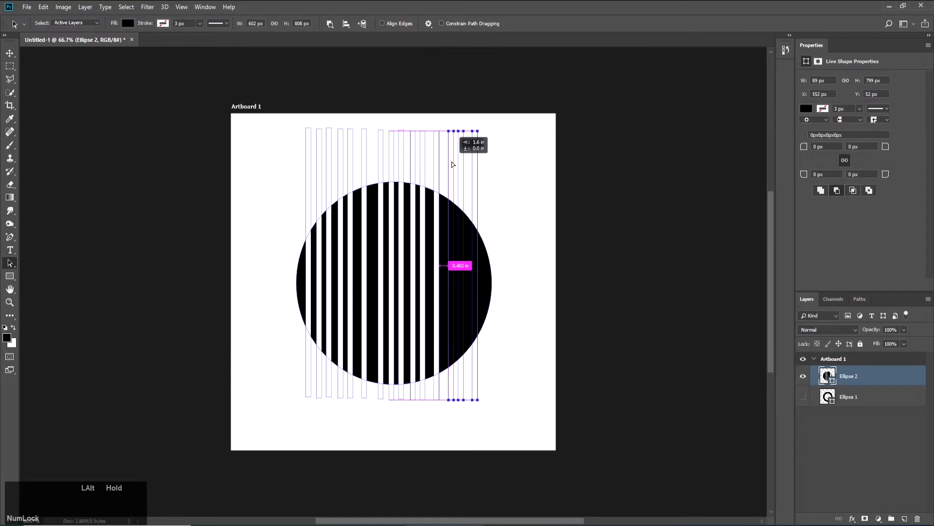
left_click(525, 135)
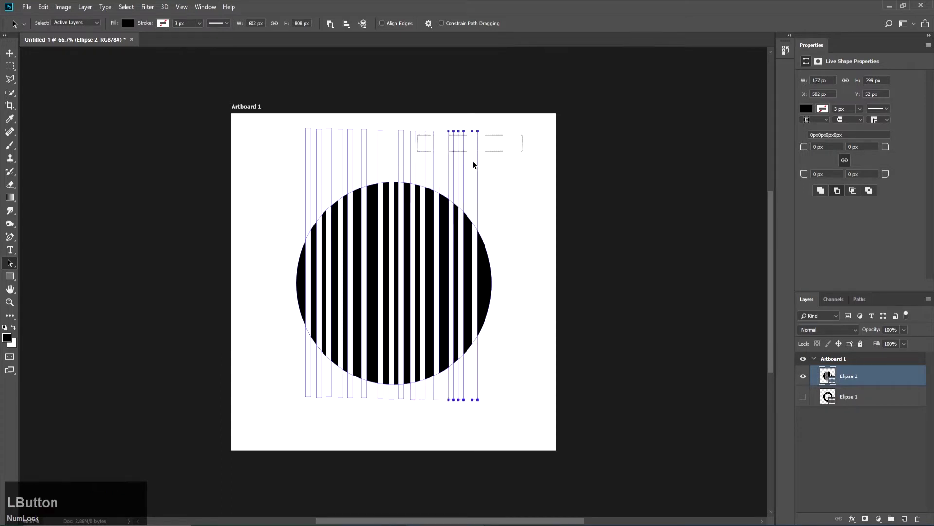
left_click(479, 220)
left_click(479, 196)
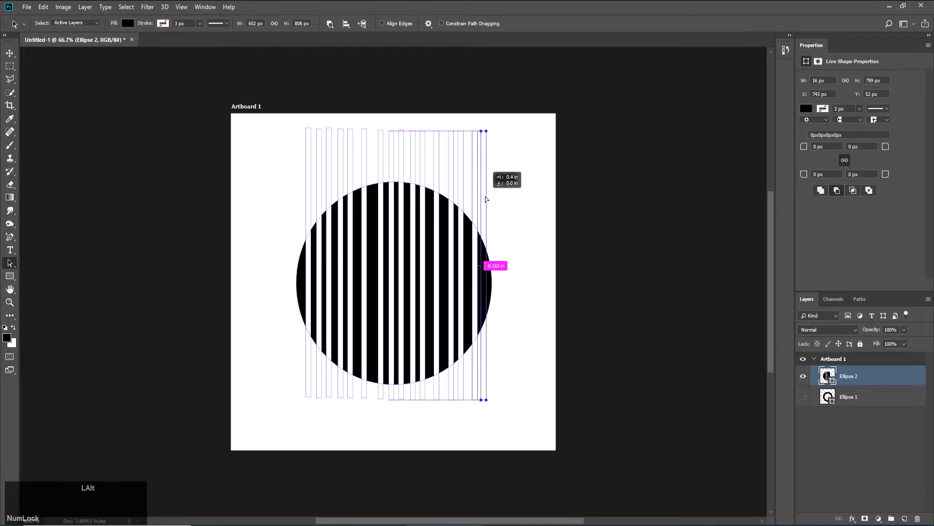
- Select all stripe paths, apply Distribute Widths for equal spacing, and deselect
left_click(517, 136)
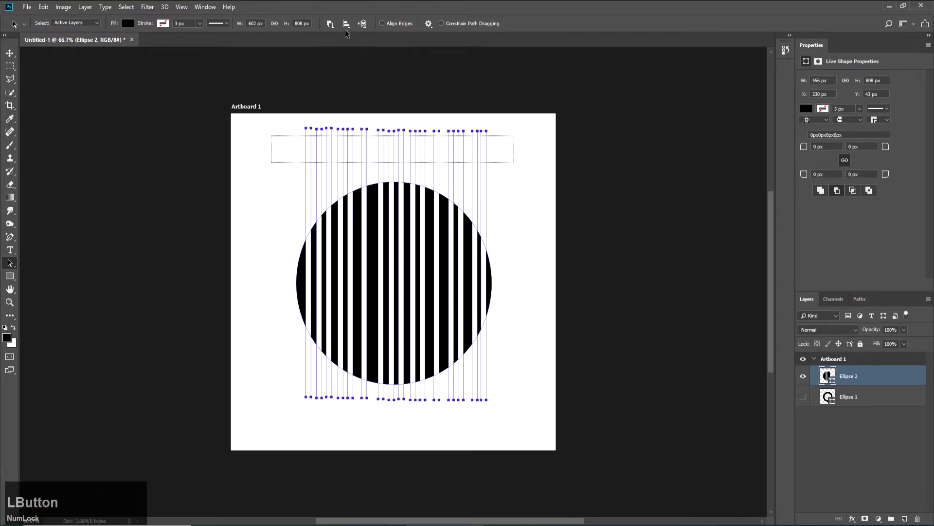
left_click(348, 31)
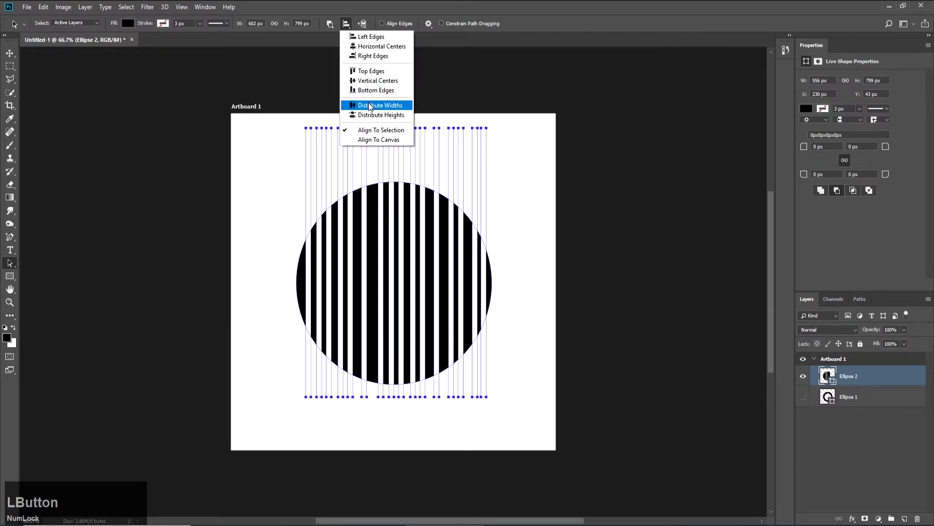
key("Left")
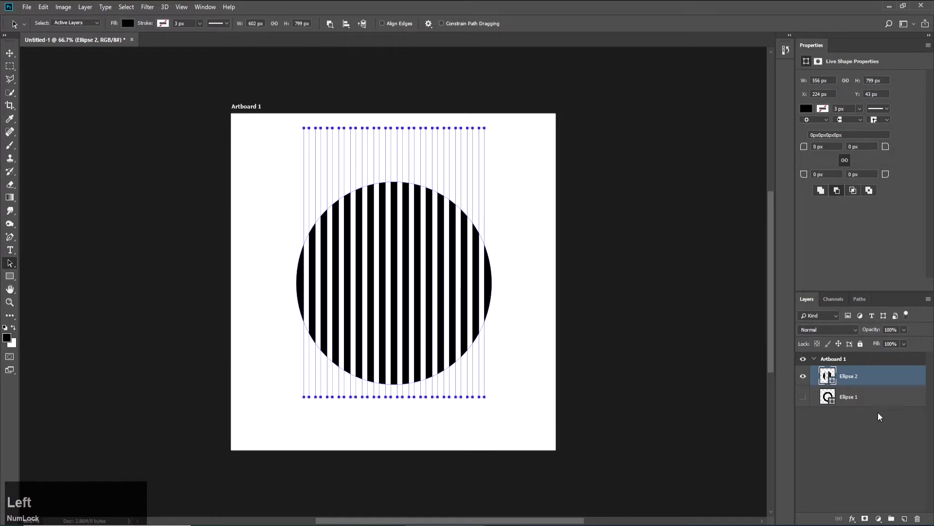
left_click(864, 424)
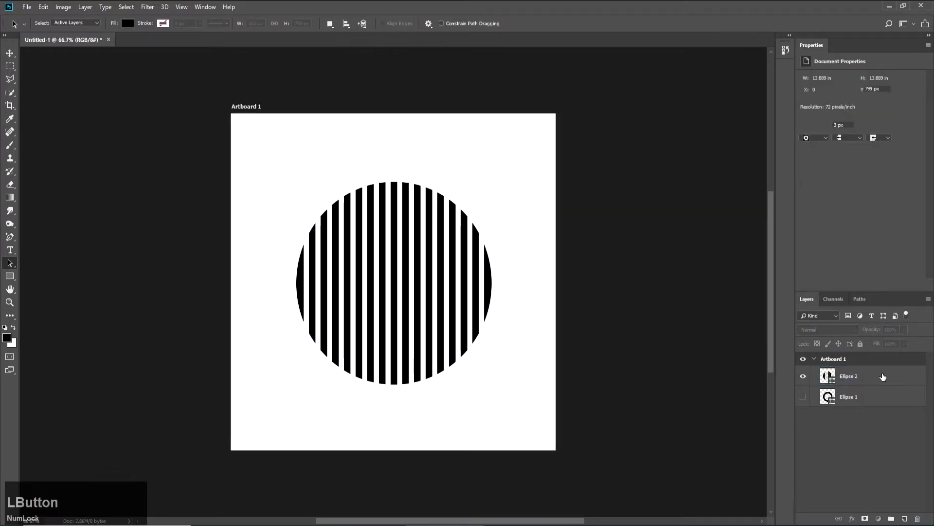
- Duplicate the striped circle layer, skew its stripe paths diagonally with a slight nudge, and confirm converting the live shape to a path
right_click(878, 379)
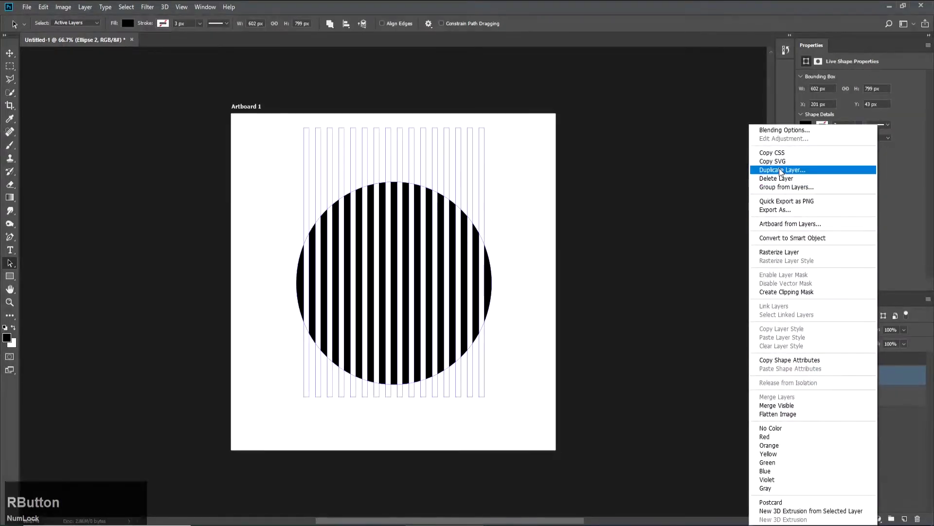
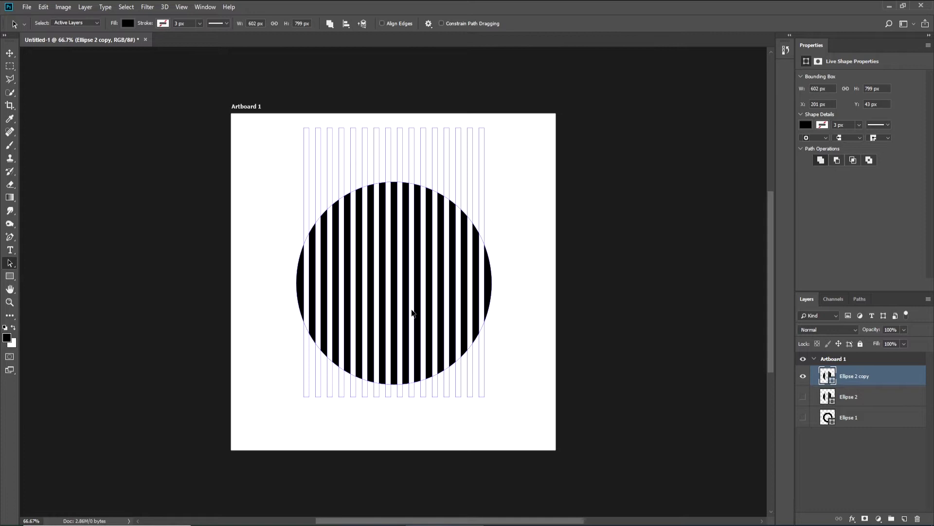
left_click(455, 144)
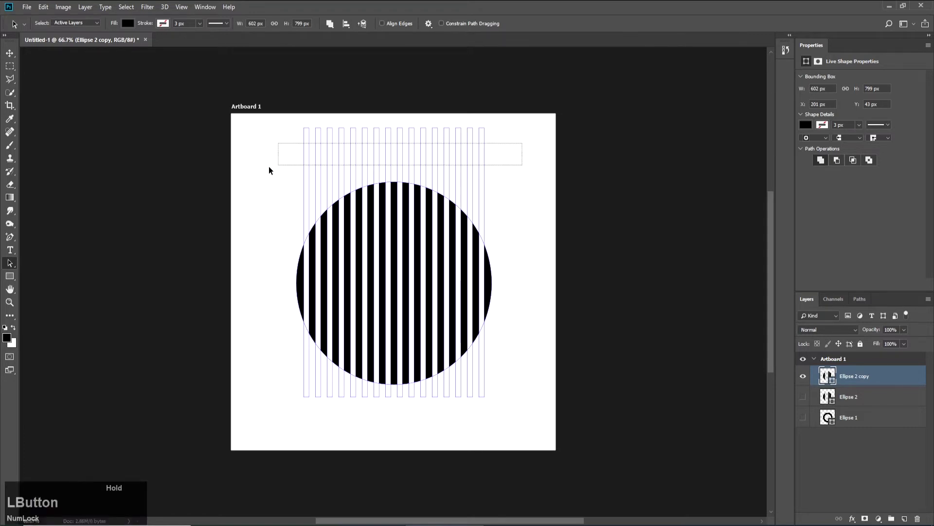
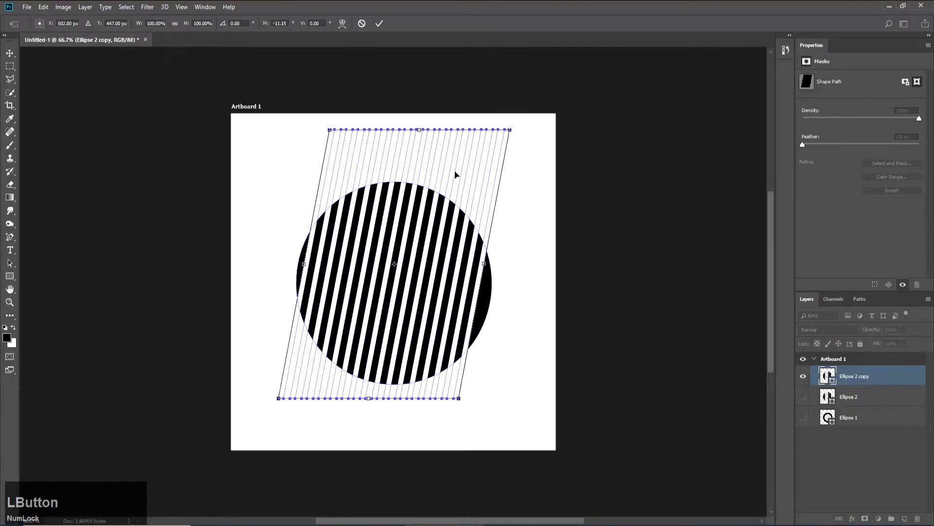
key("Right")
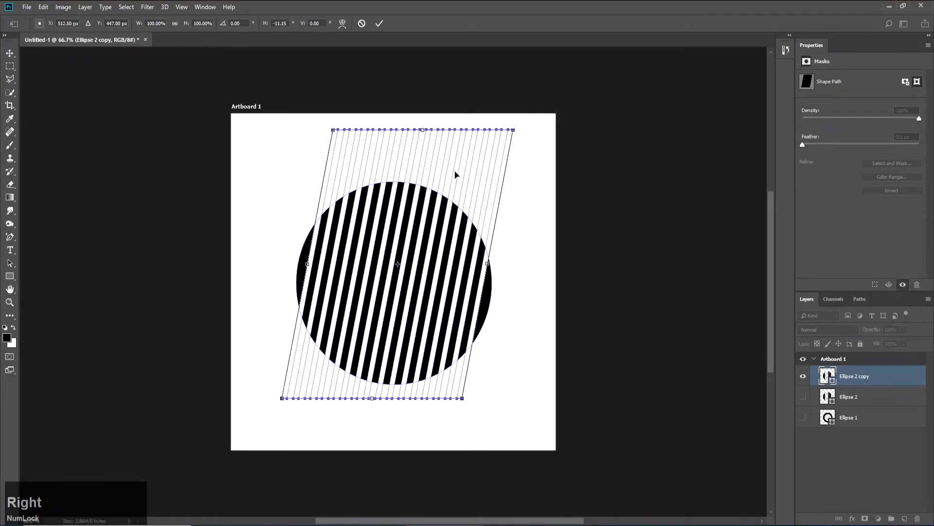
key("Down")
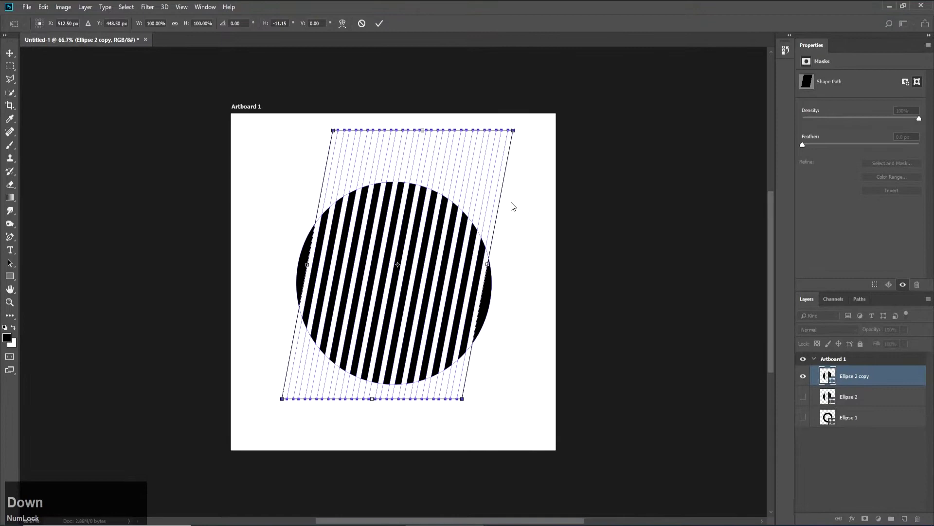
left_click(525, 261)
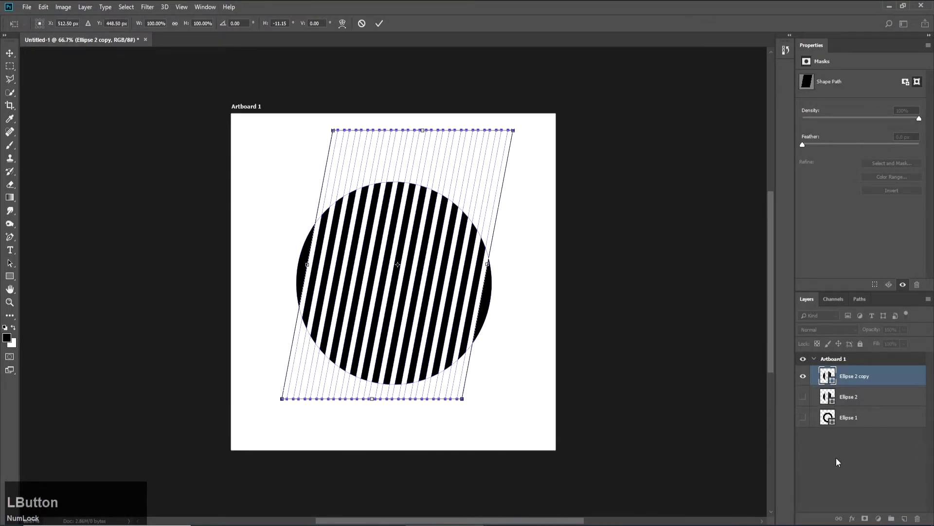
key("Return")
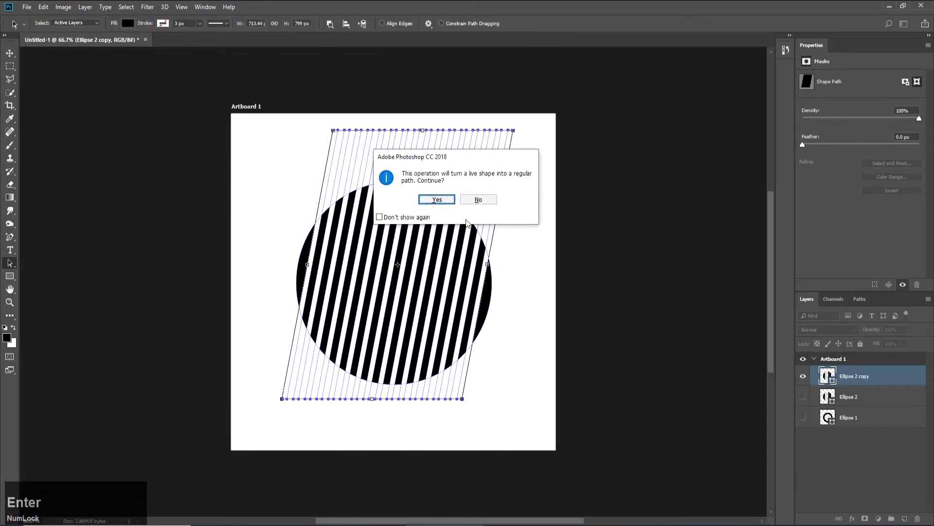
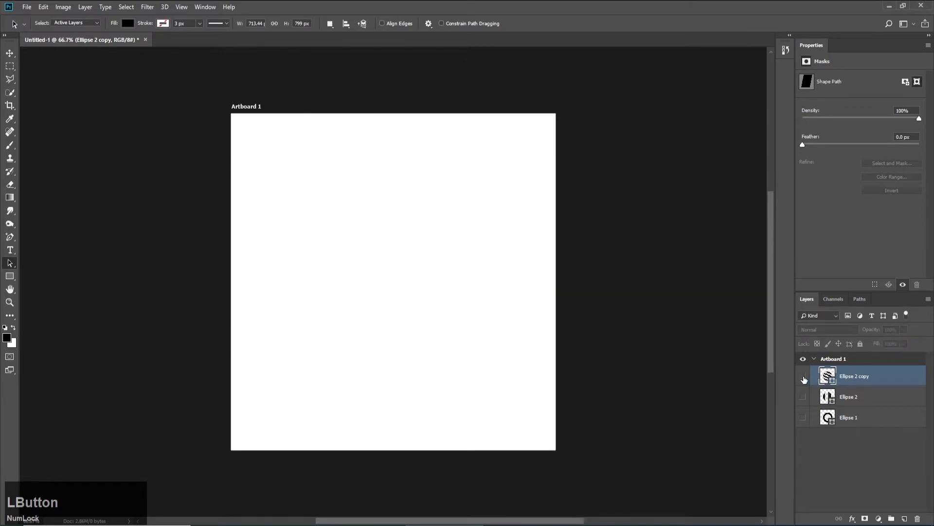
- Duplicate the Ellipse 3 dot into an eight-by-eight grid, select all dot layers, and Merge Shapes into one layer
left_click(15, 279)
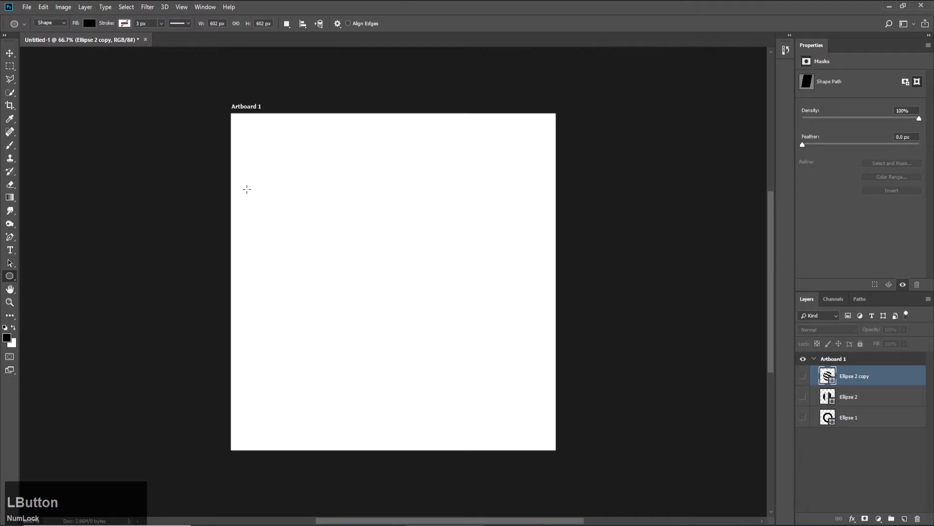
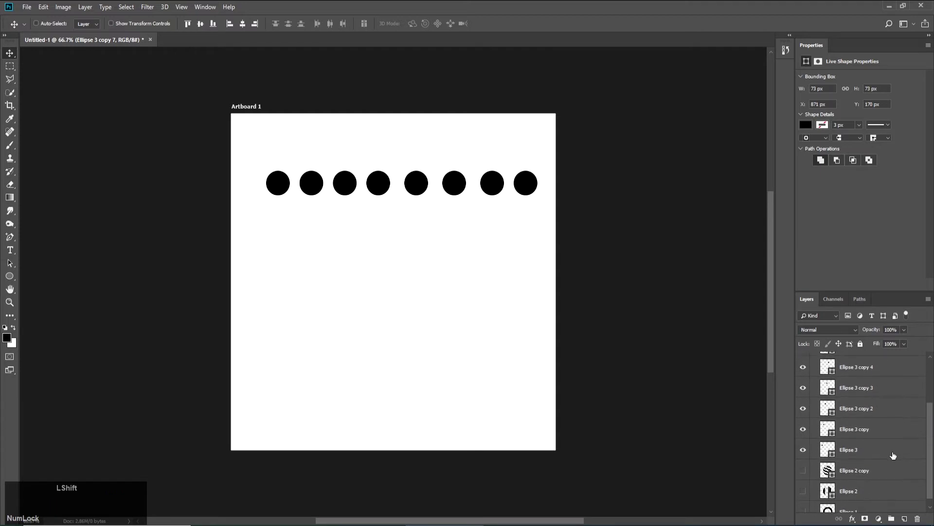
left_click(878, 454)
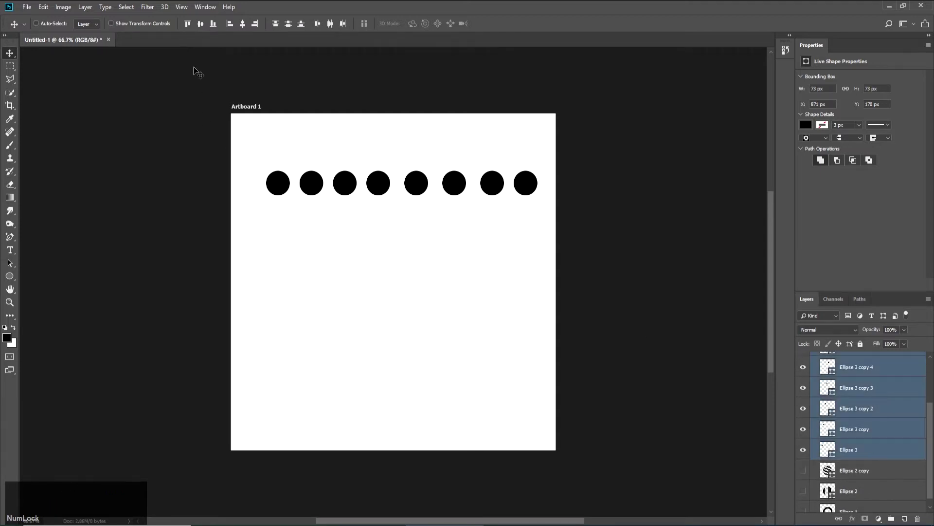
left_click(329, 24)
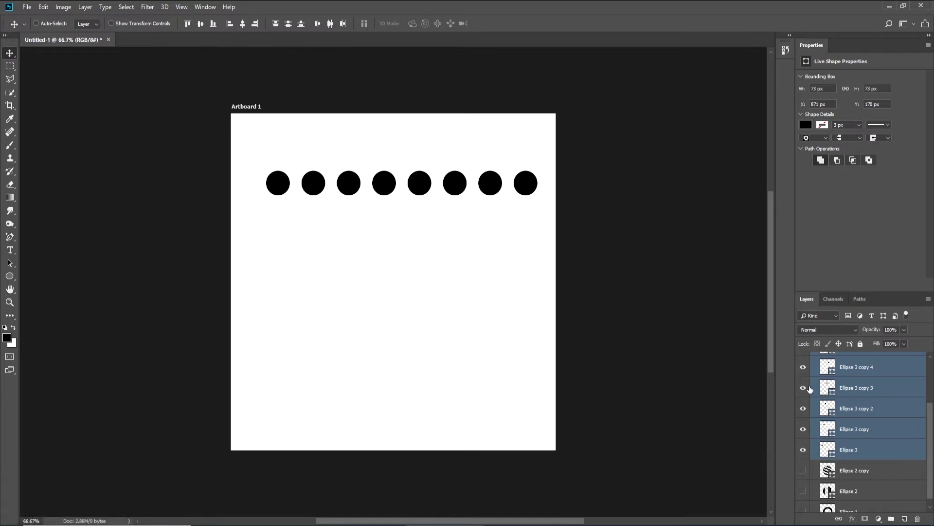
right_click(833, 389)
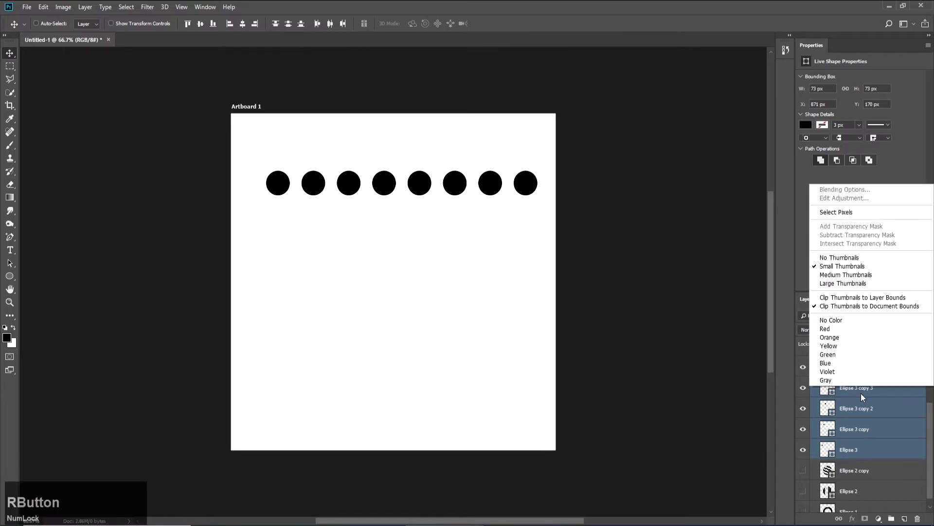
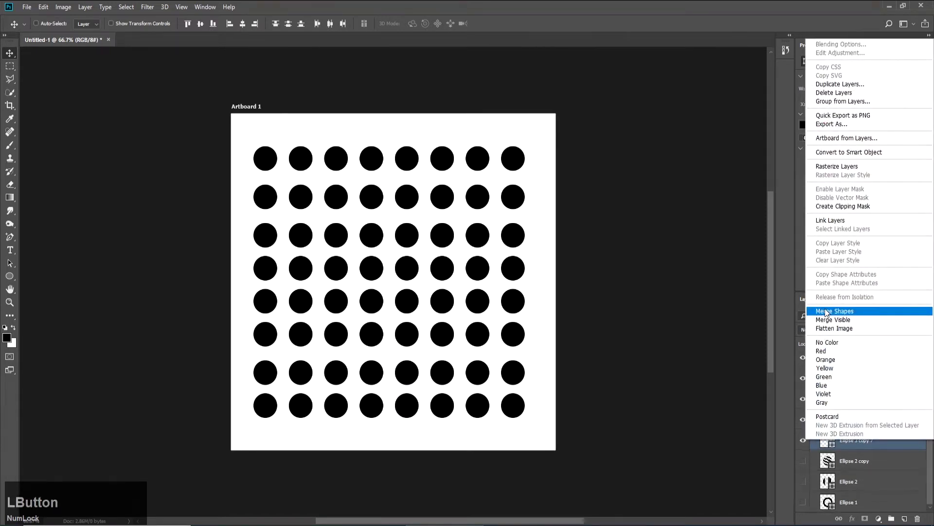
left_click(804, 379)
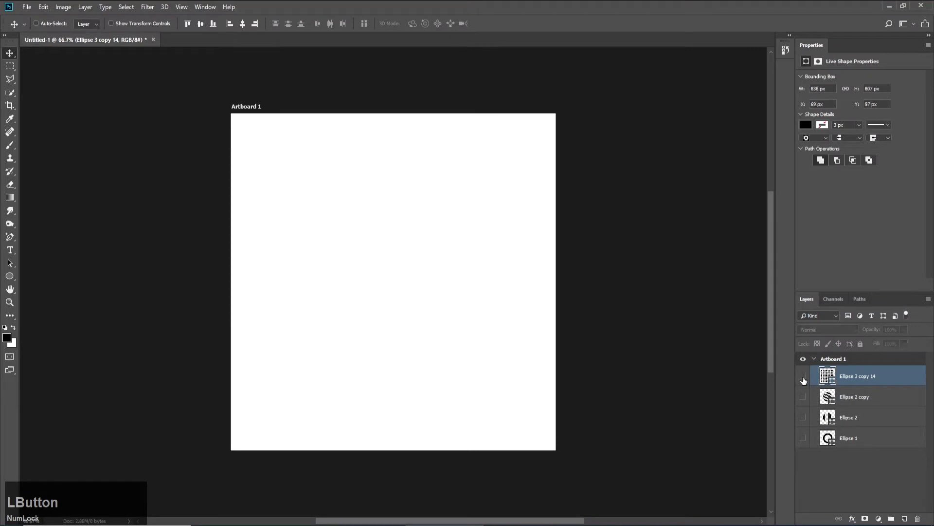
- Duplicate the merged dot-grid layer and free-transform the copy down to about three-quarters size toward the lower left
right_click(891, 381)
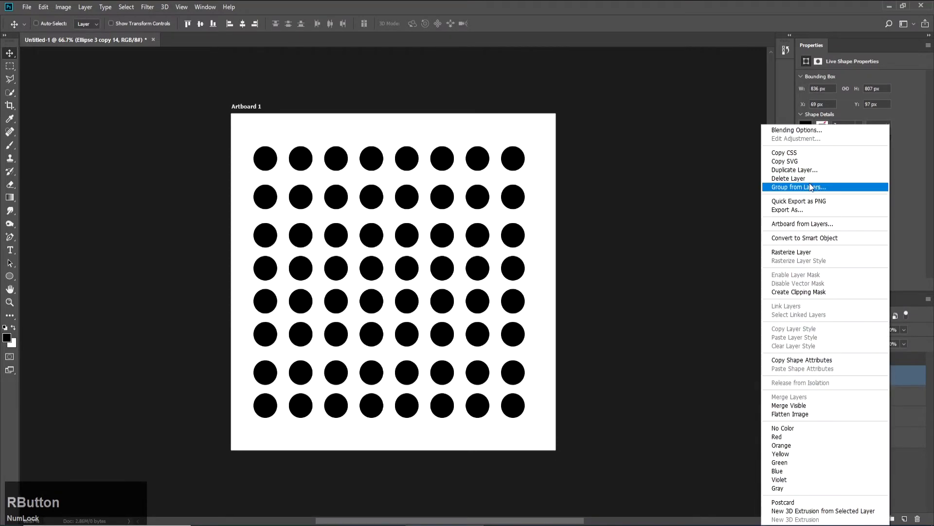
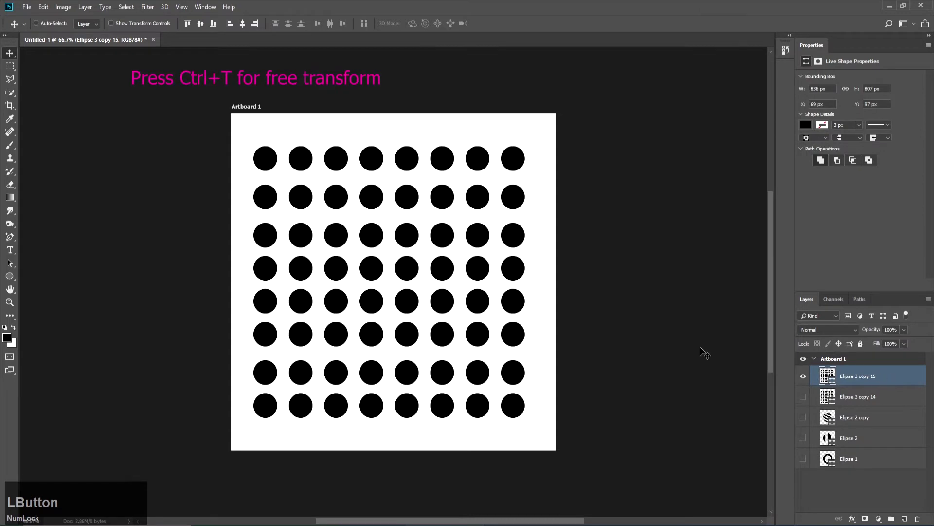
key("ctrl+t")
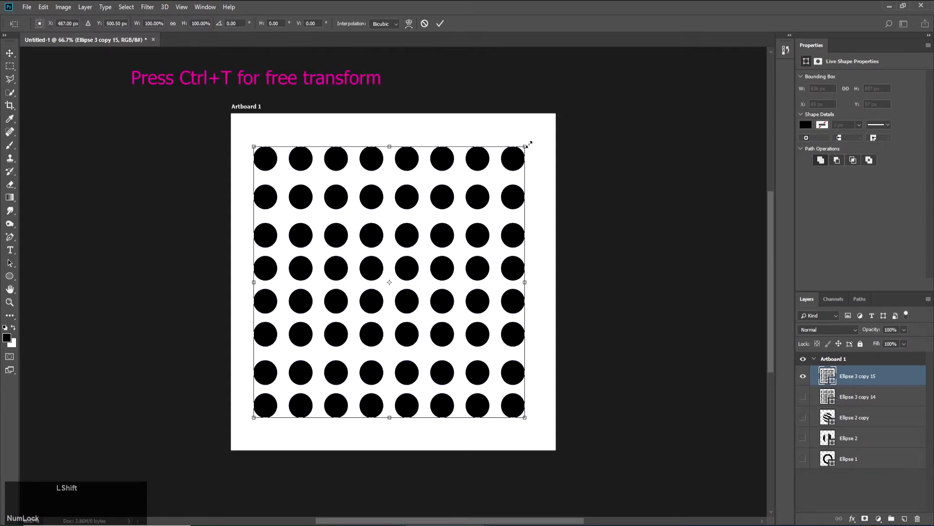
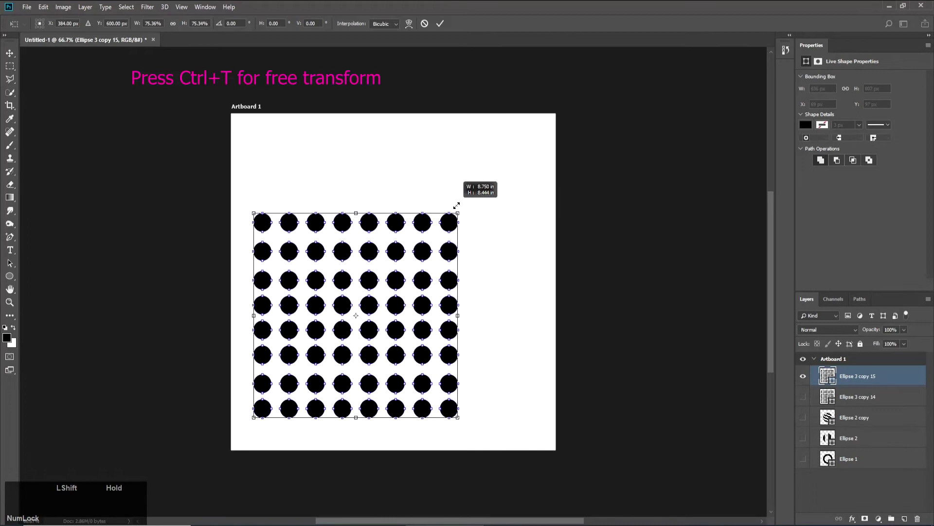
key("Return")
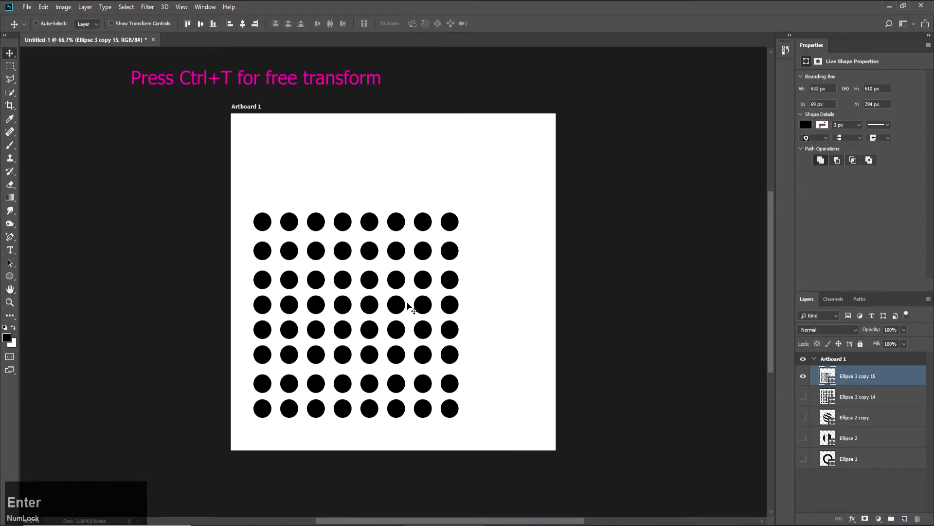
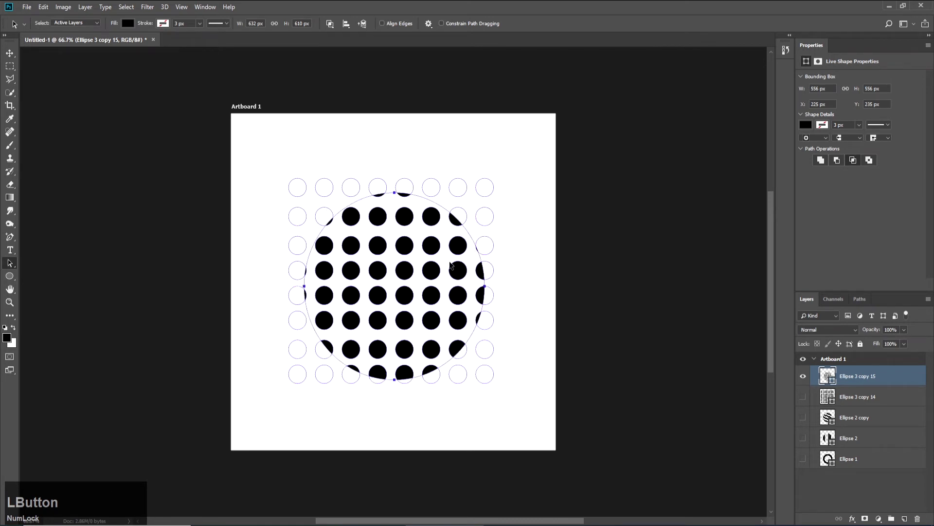
- Nudge the intersecting circle left and up with arrow keys to centre the round dot cluster
key("Left")
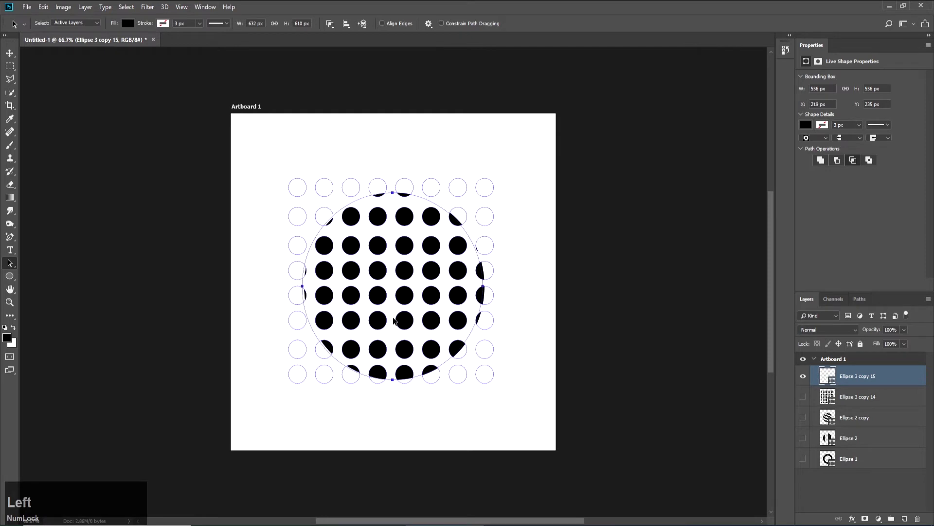
key("Up")
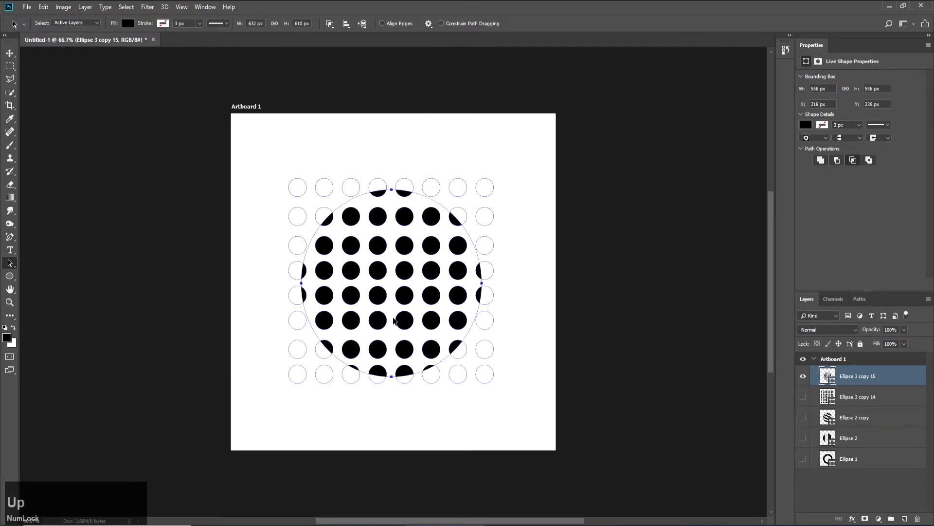
key("Left")
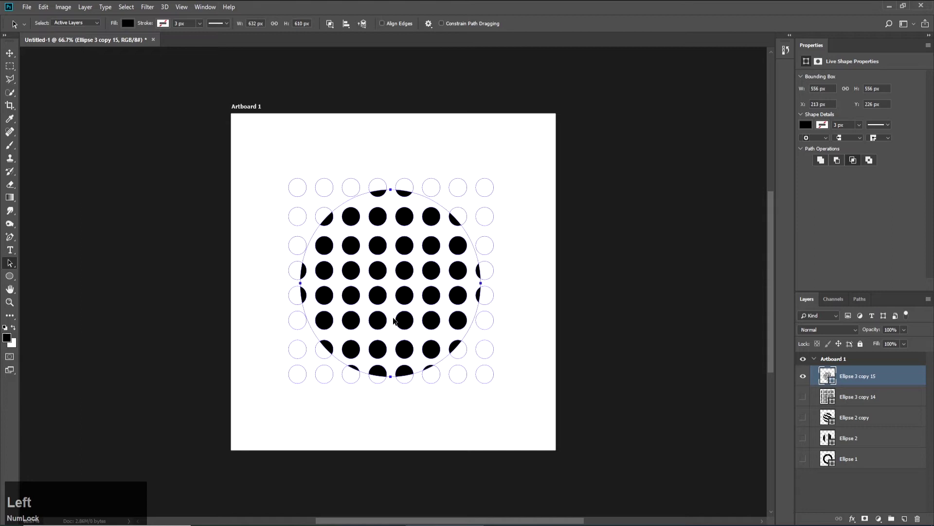
- Show only the Ellipse 1 ring, make it the active layer, and toggle its visibility off and back on
left_click(847, 495)
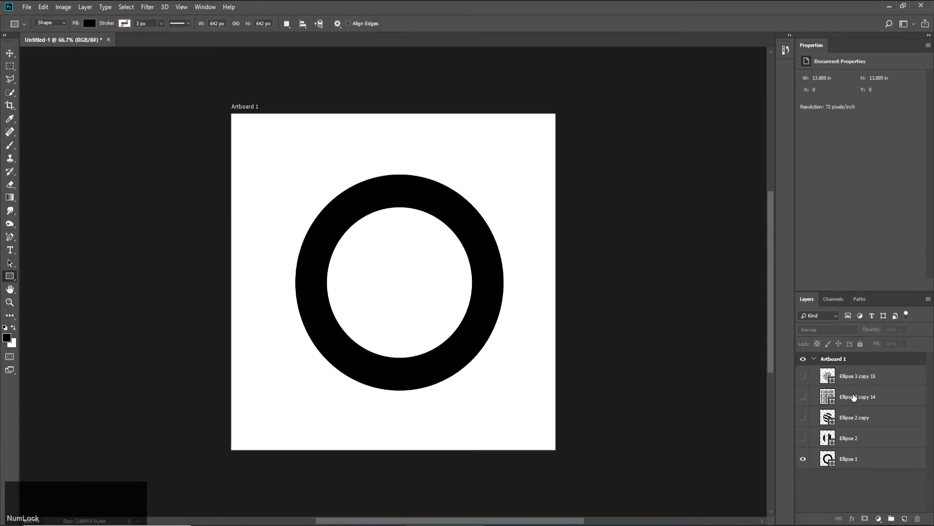
left_click(865, 462)
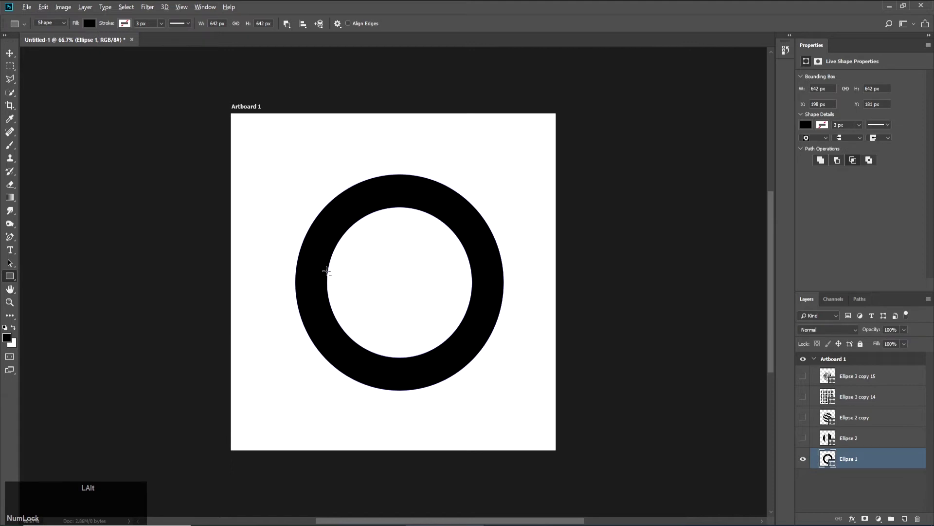
left_click(804, 461)
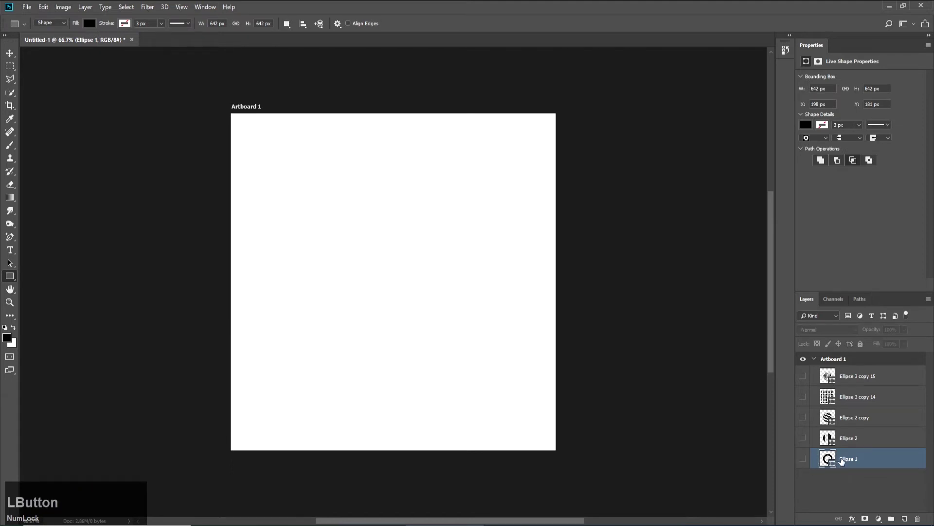
left_click(805, 461)
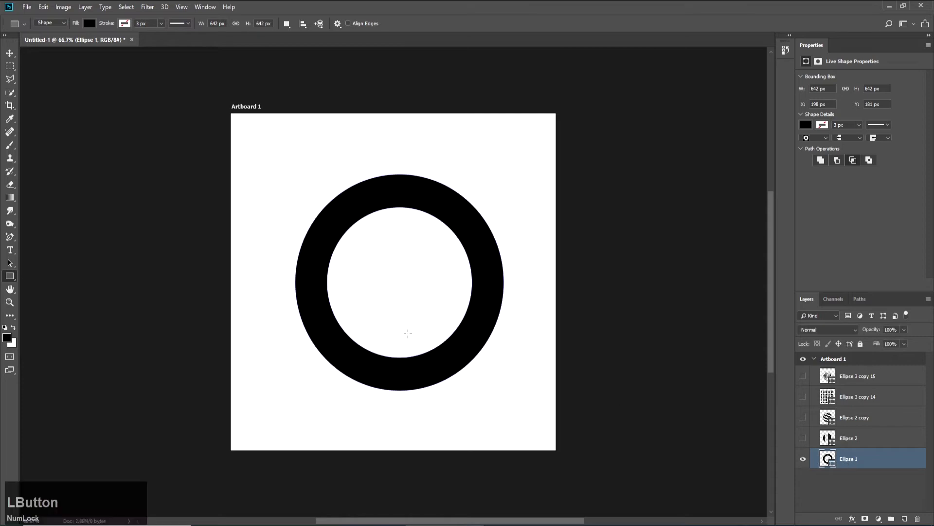
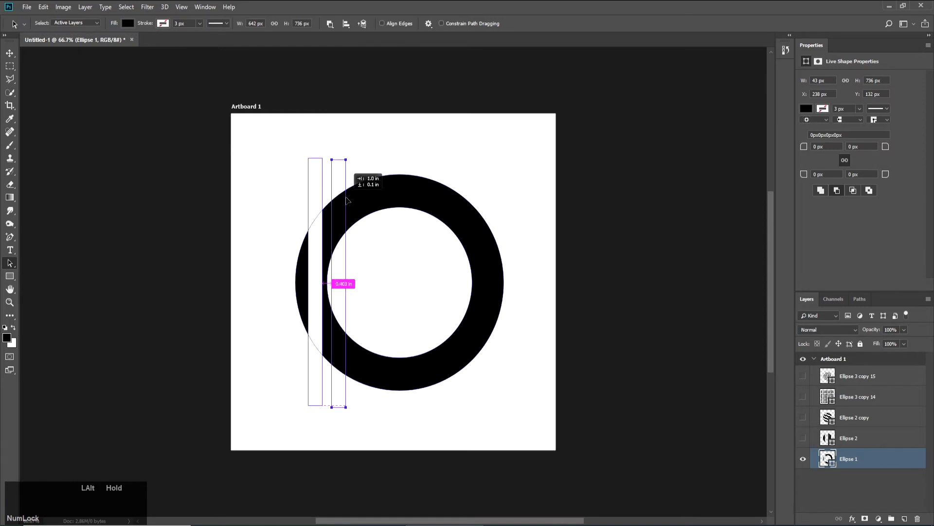
- Alt-drag successive copies of the subtracted bar rightward across the ring to its right side
left_click(349, 192)
key("z")
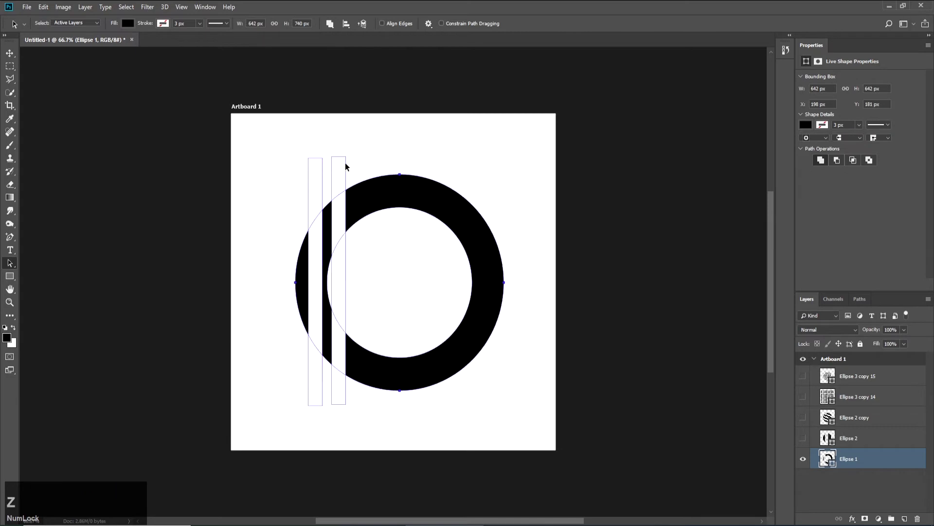
left_click(348, 166)
left_click(348, 167)
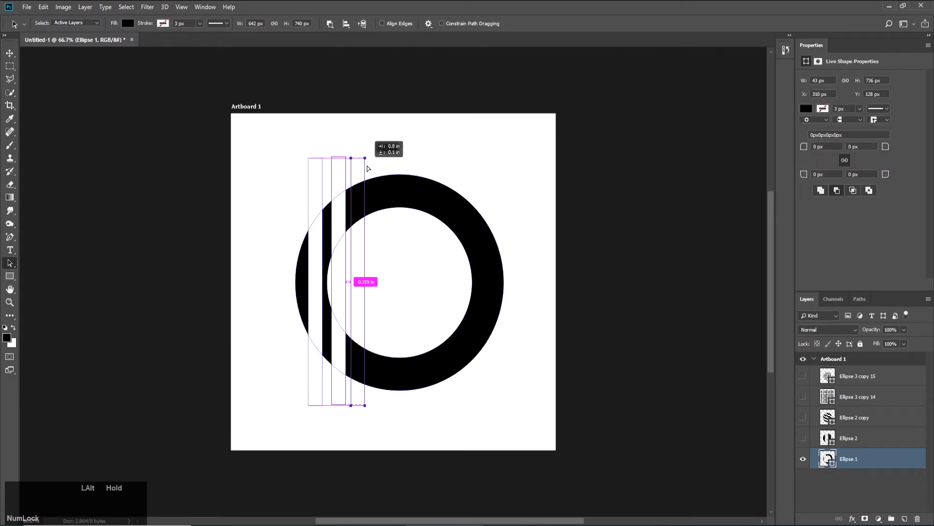
left_click(372, 164)
left_click(402, 166)
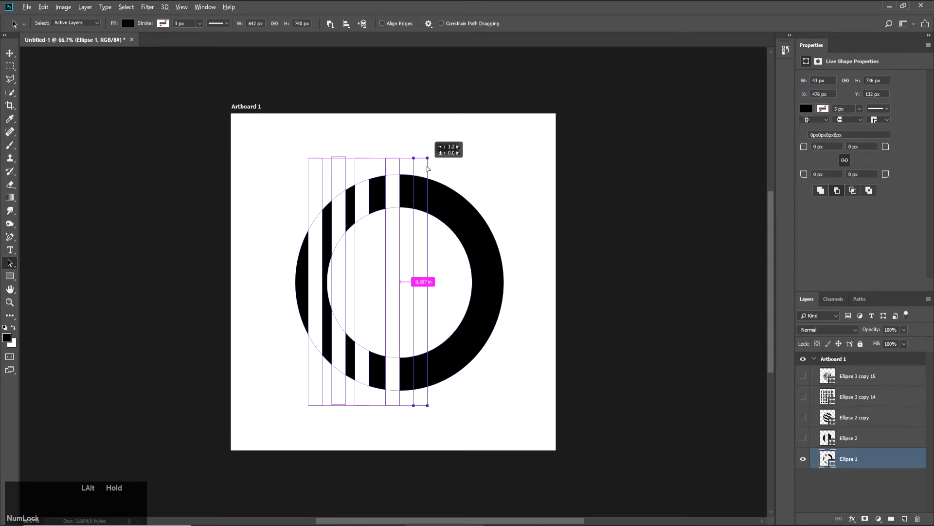
left_click(431, 168)
left_click(456, 168)
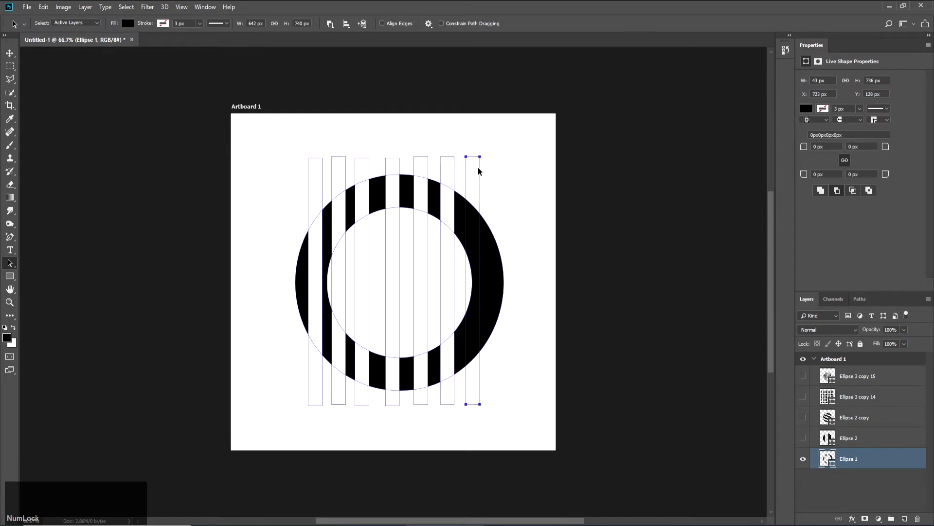
- Select all the bar paths to distribute them evenly, deselect to preview, and reselect the Ellipse 1 layer
left_click(515, 157)
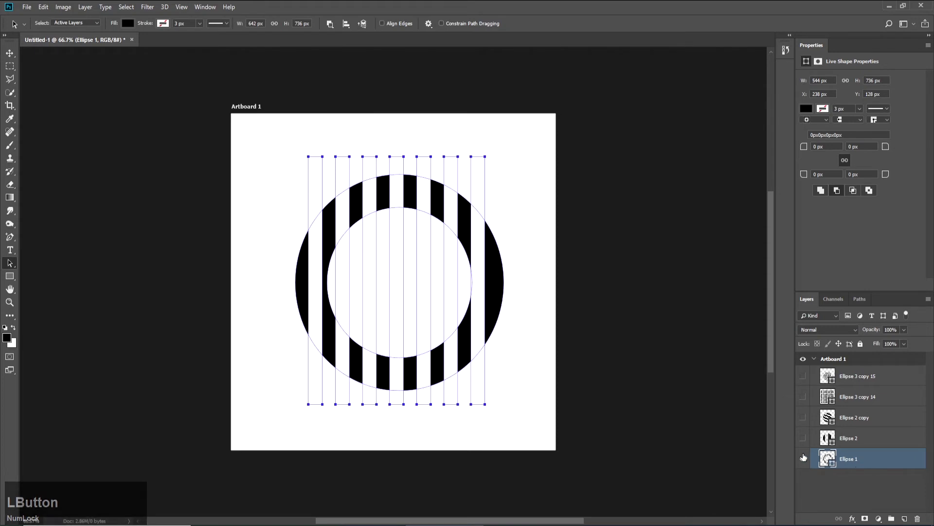
left_click(830, 484)
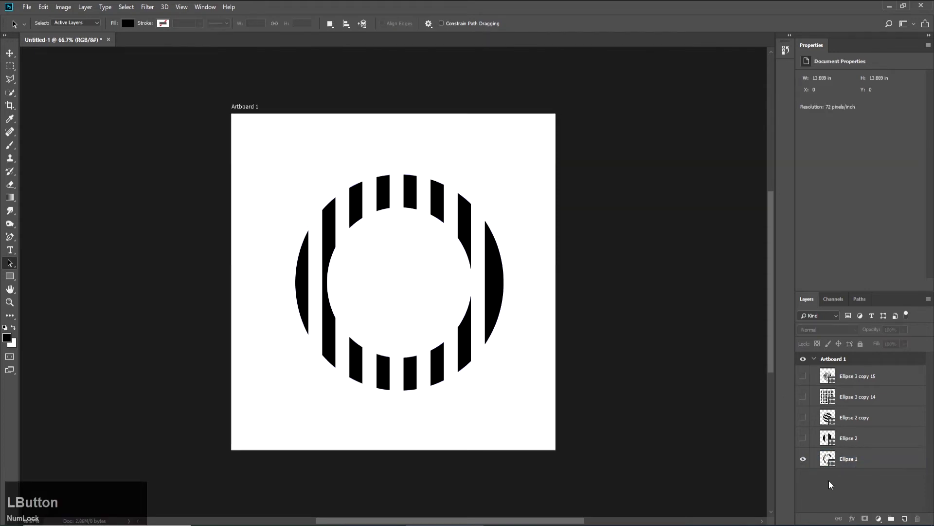
left_click(804, 464)
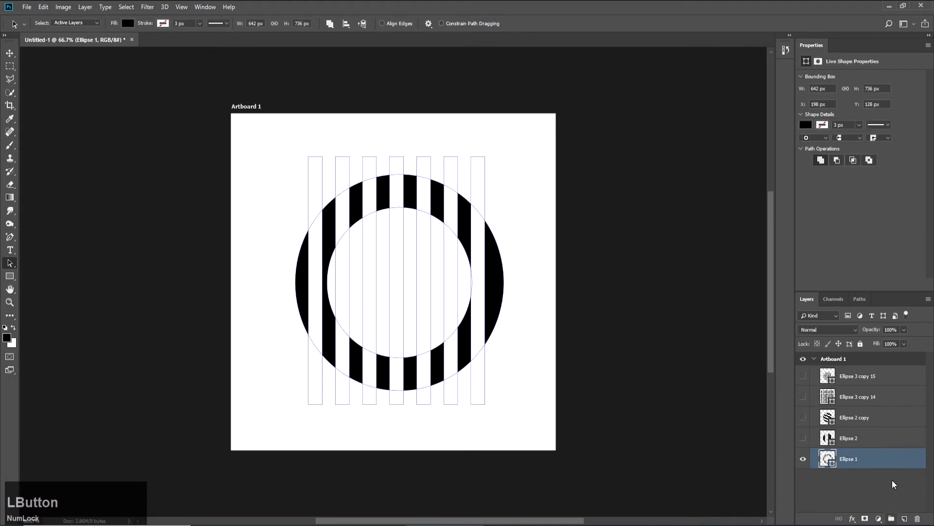
- Duplicate the striped ring layer and start a free transform (Ctrl+T) to skew the copy's stripes
right_click(884, 464)
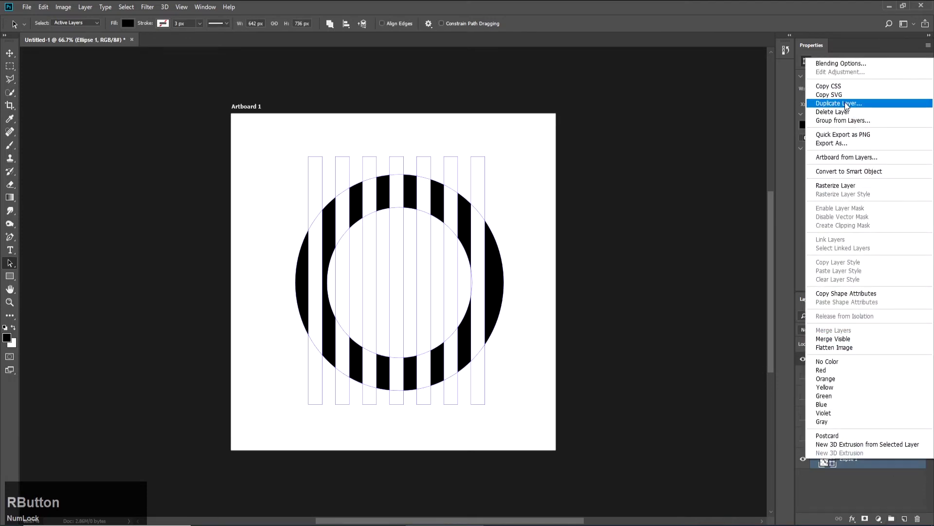
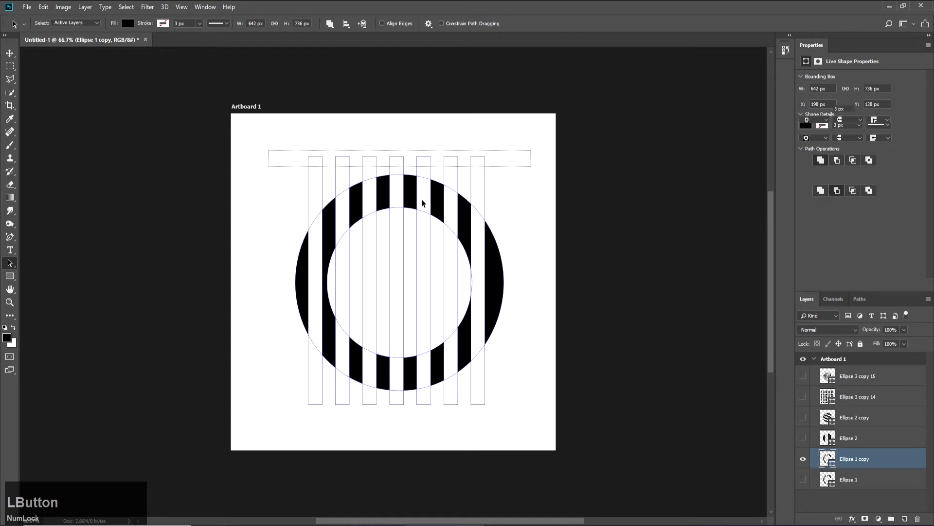
key("ctrl+t")
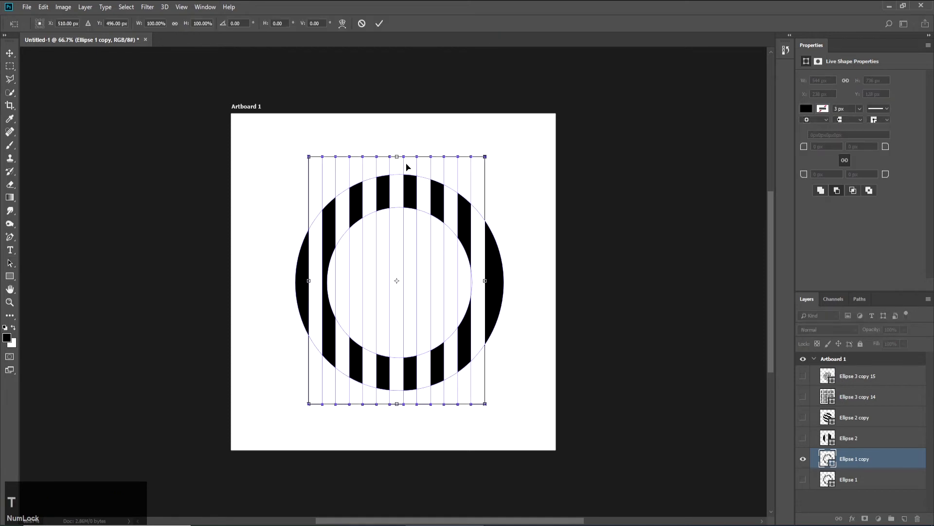
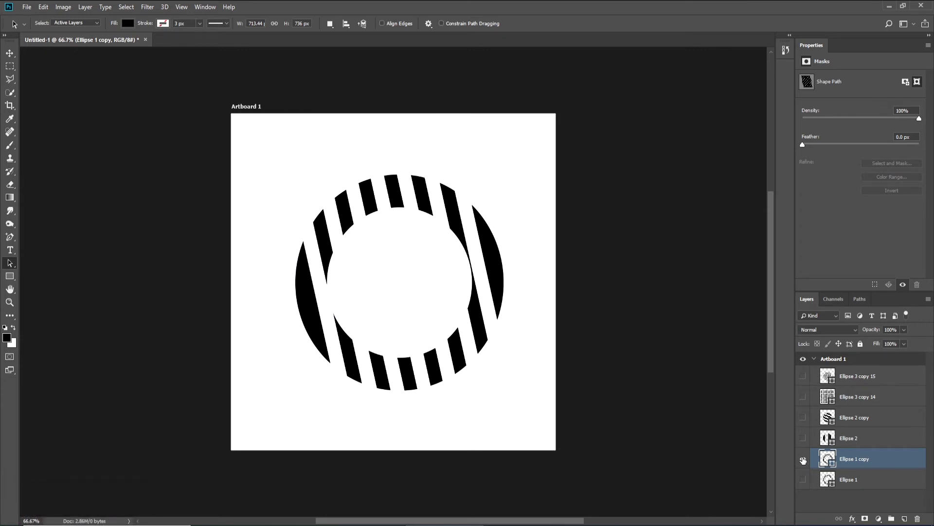
- Discard the skewed copy and toggle the solid Ellipse 1 ring off and on, leaving it alone on the artboard
left_click(832, 494)
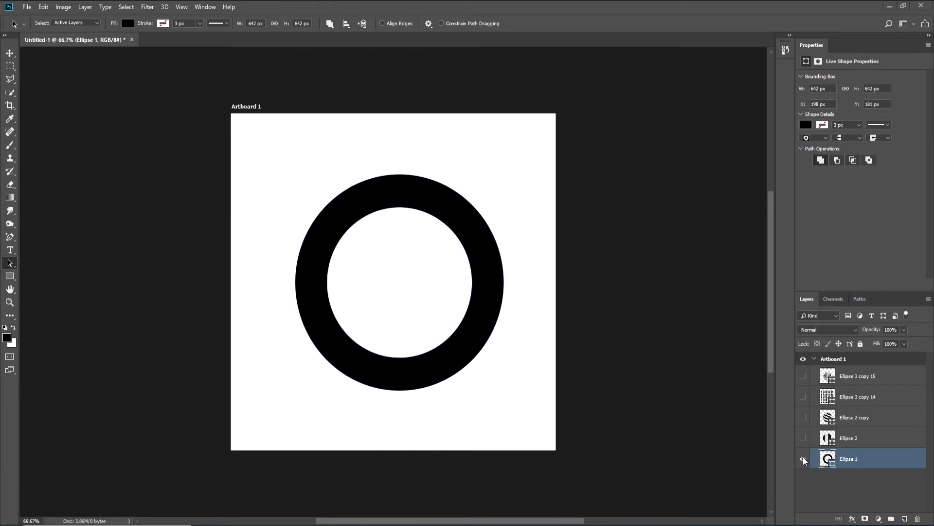
left_click(803, 459)
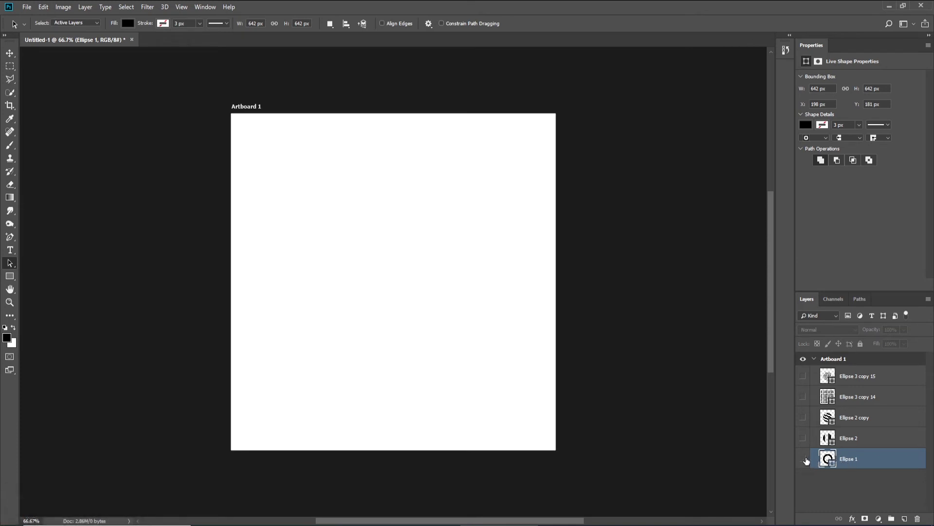
left_click(805, 463)
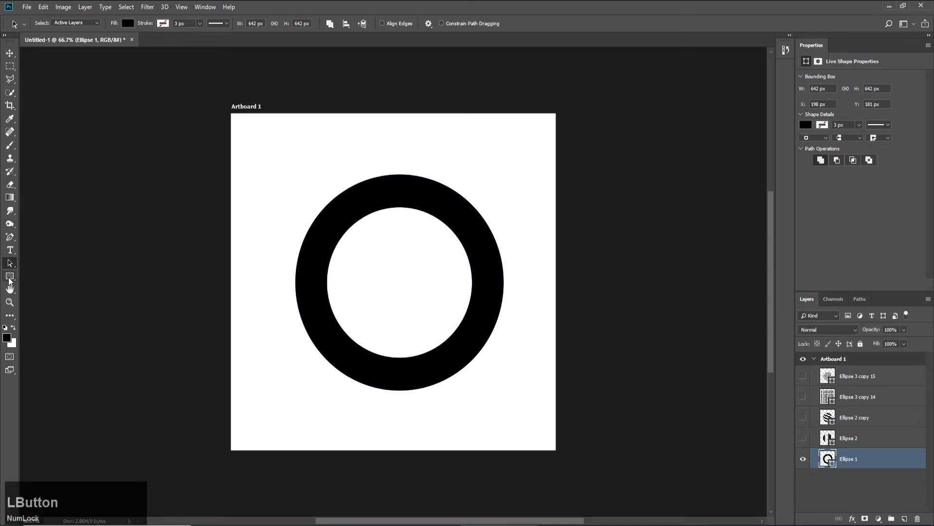
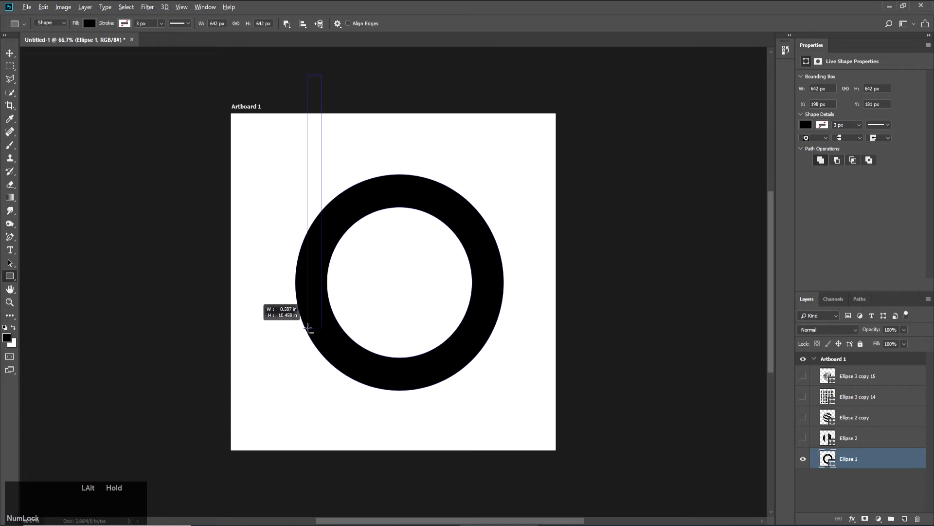
- Place four bar copies cutting through the ring's left half at matching spacing
left_click(8, 269)
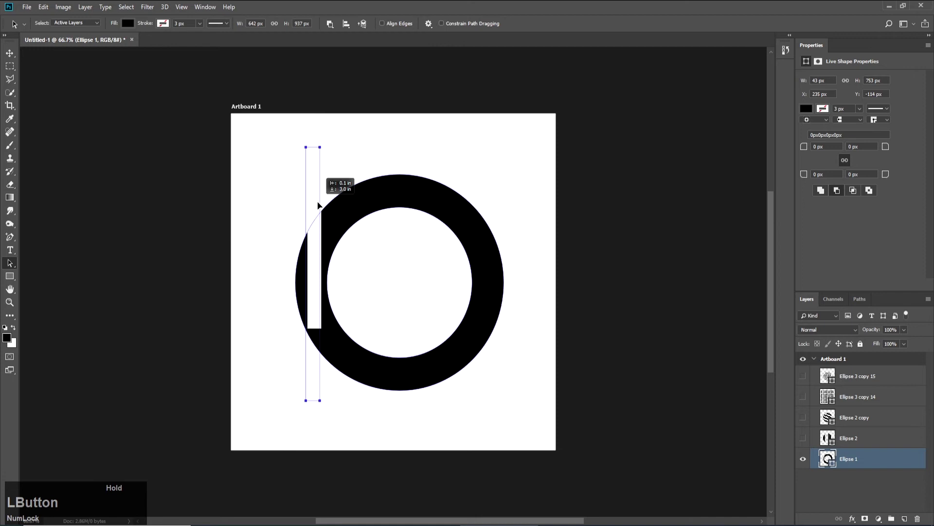
left_click(323, 195)
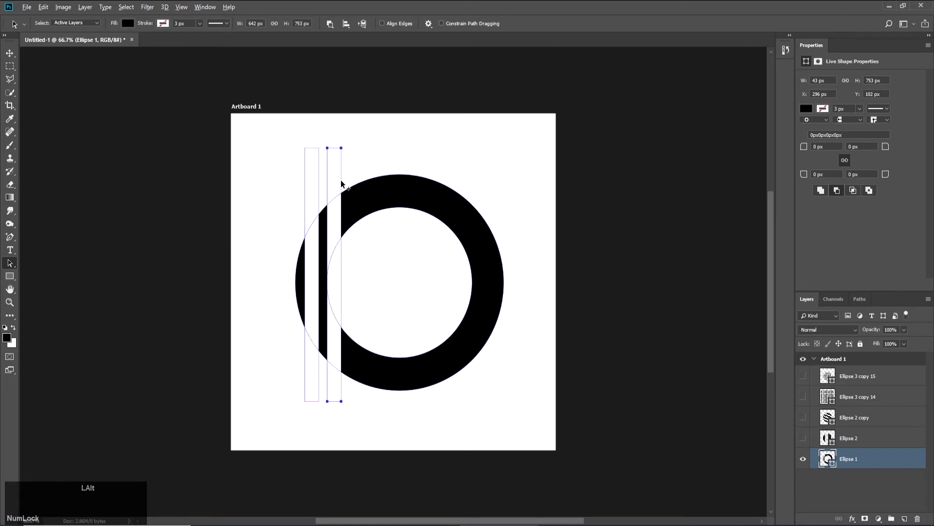
left_click(345, 181)
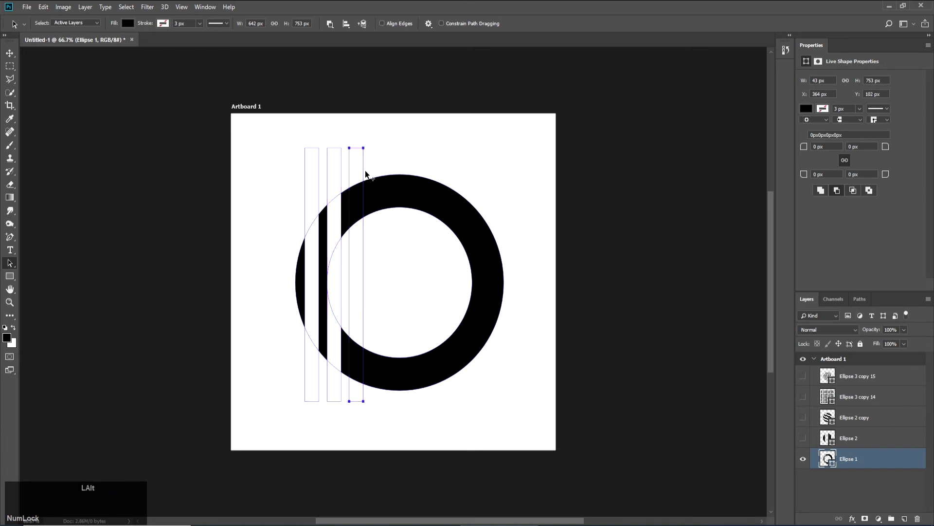
left_click(367, 171)
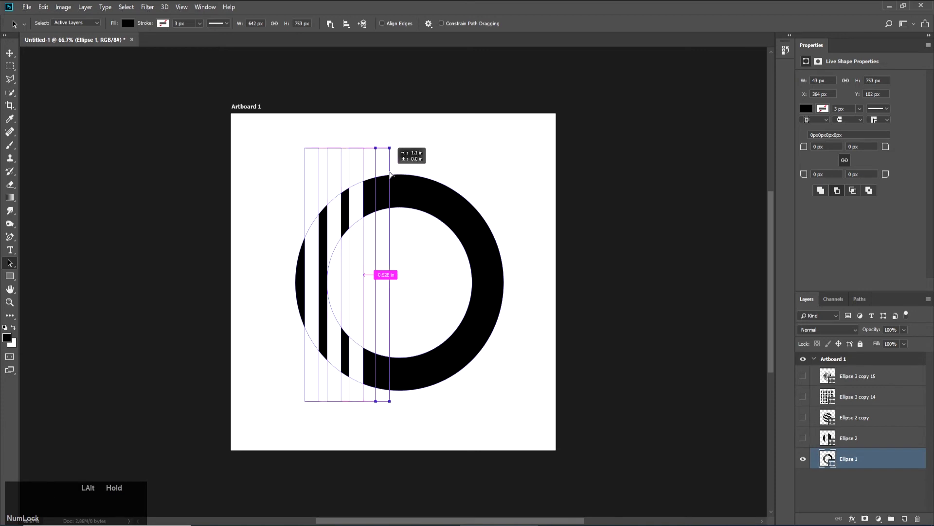
- Copy the four bars across the right half and add a final bar at the ring's right edge
left_click(415, 146)
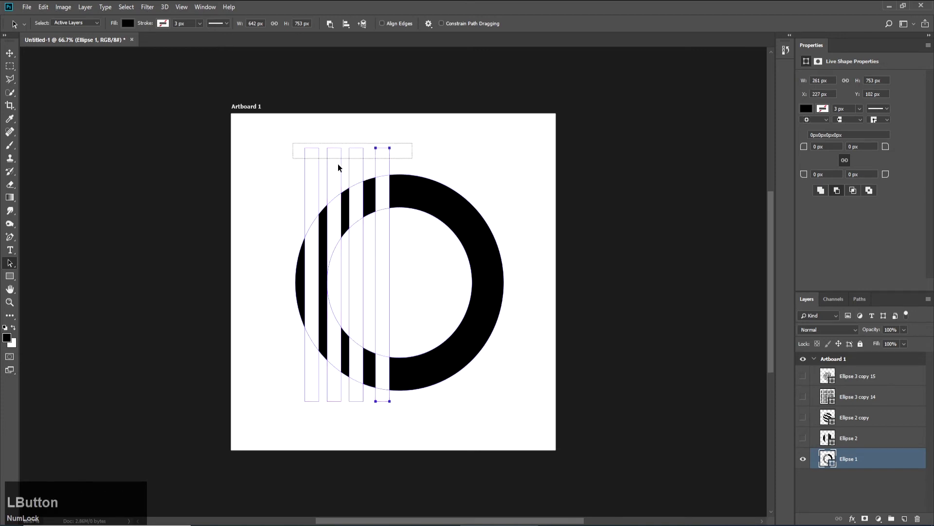
left_click(392, 165)
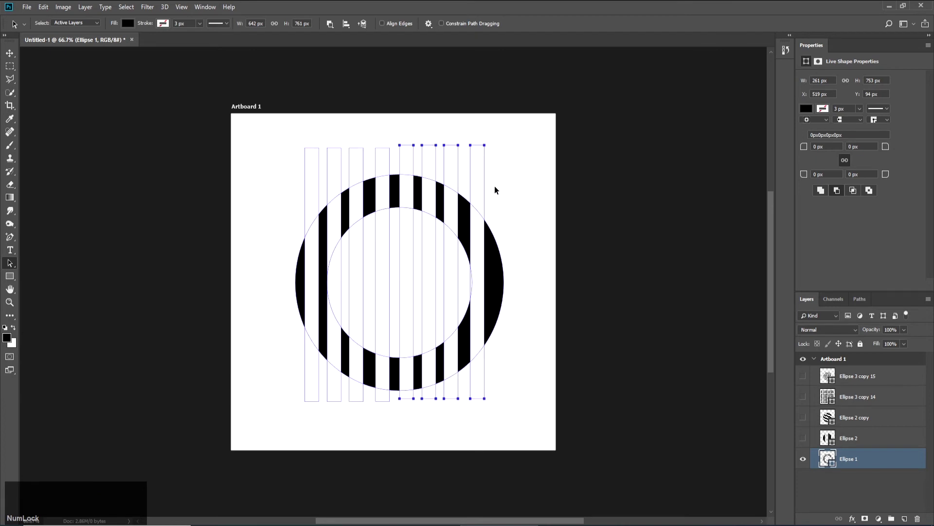
left_click(500, 182)
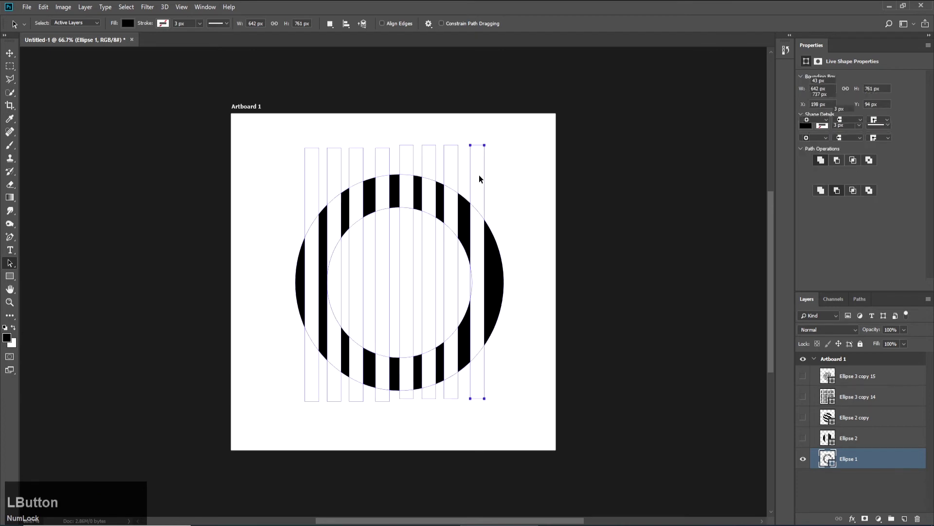
left_click(486, 176)
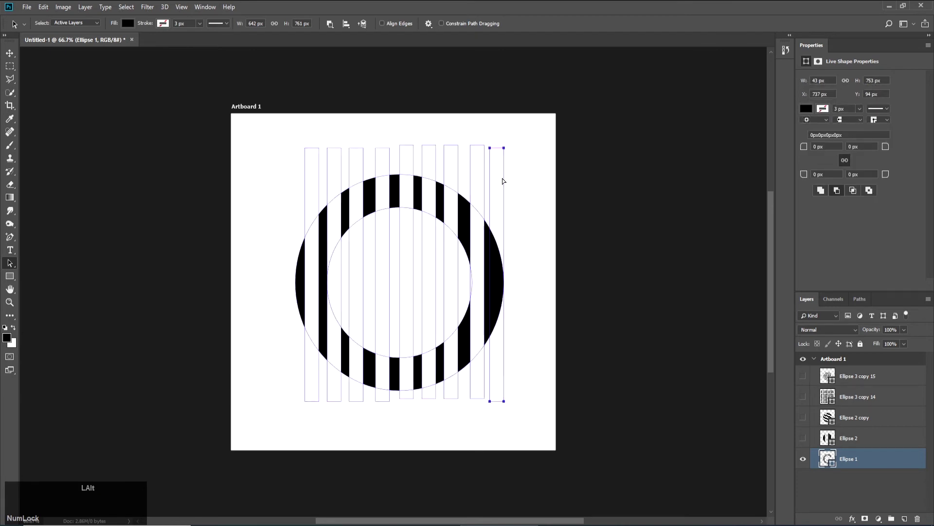
- Distribute all nine bars evenly with Subtract Front Shape, then deselect
left_click(535, 147)
key("Left")
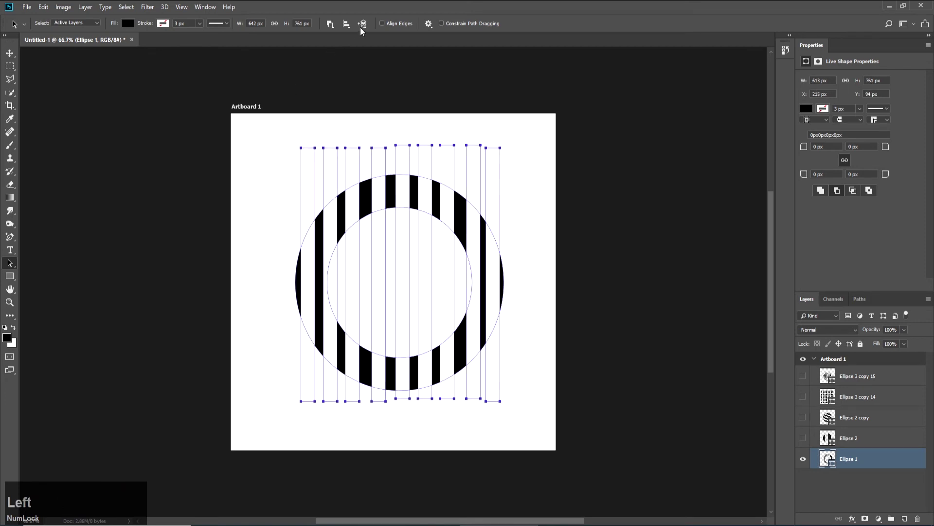
left_click(354, 29)
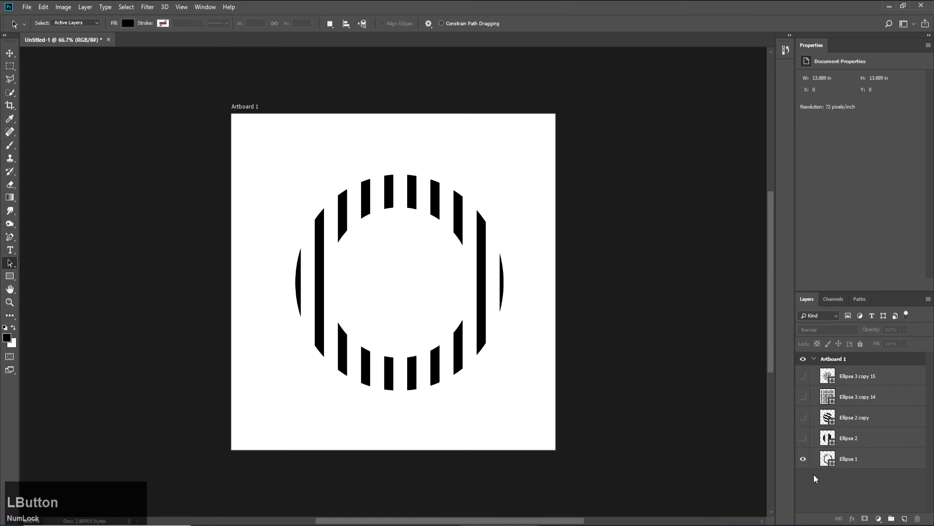
left_click(802, 463)
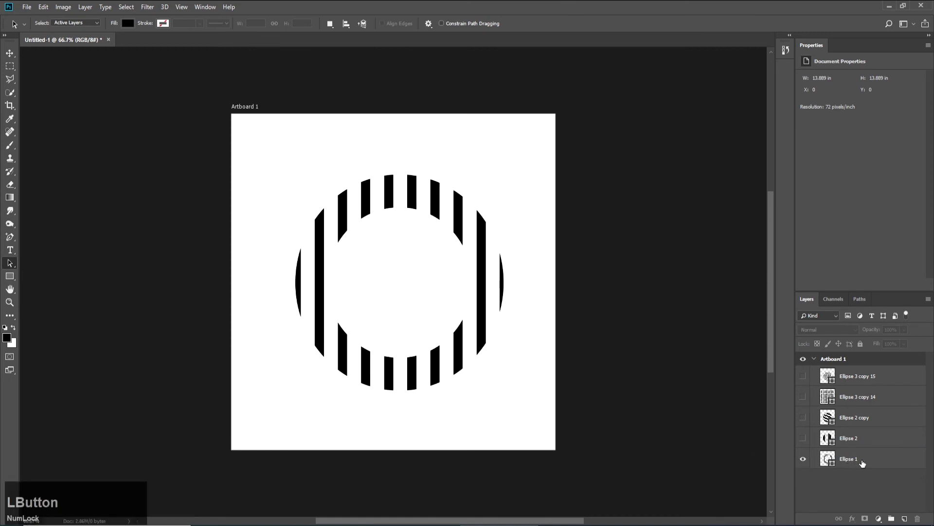
left_click(865, 463)
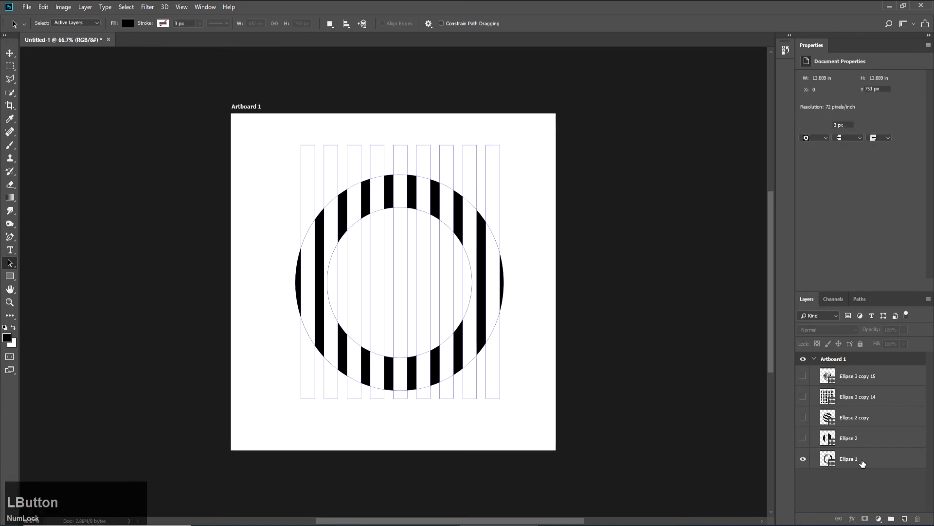
right_click(849, 465)
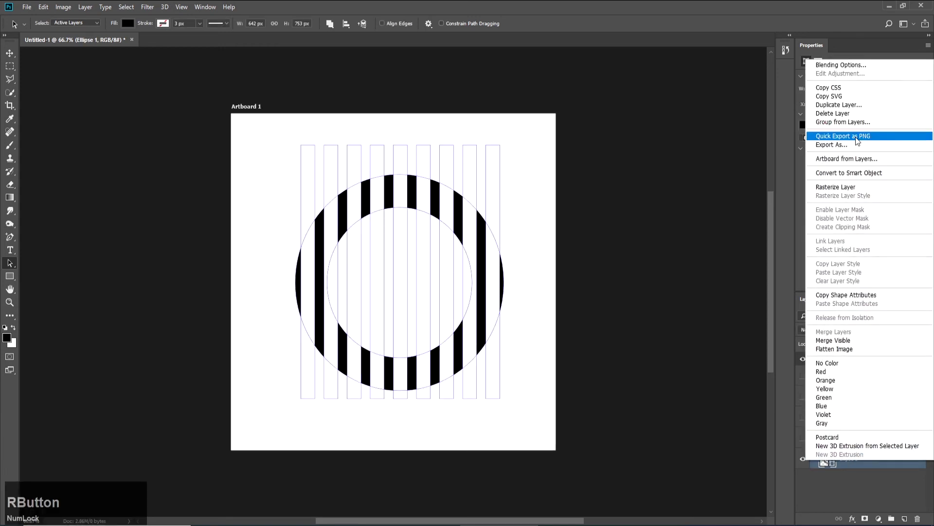
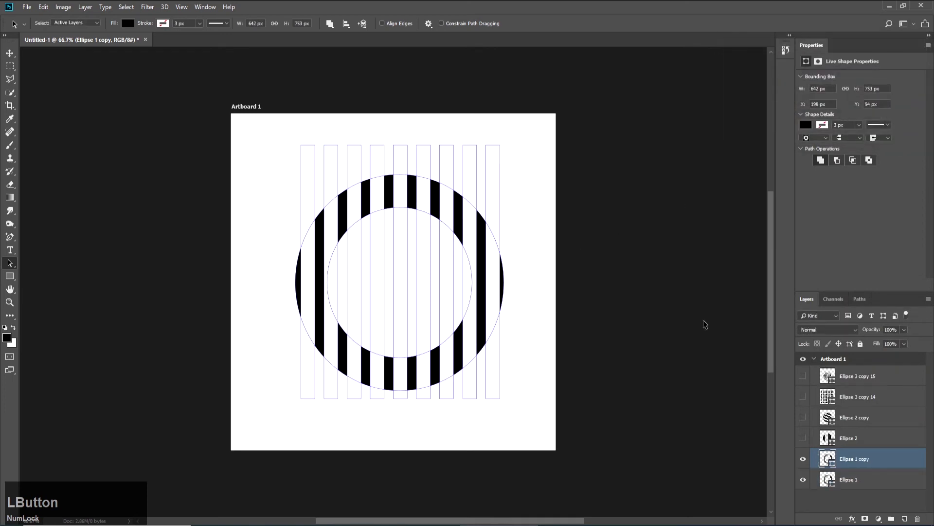
left_click(543, 139)
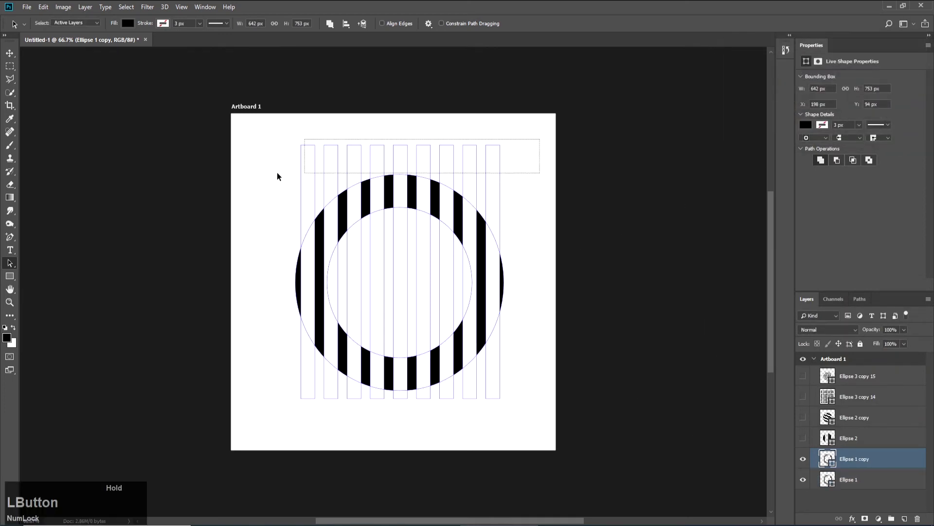
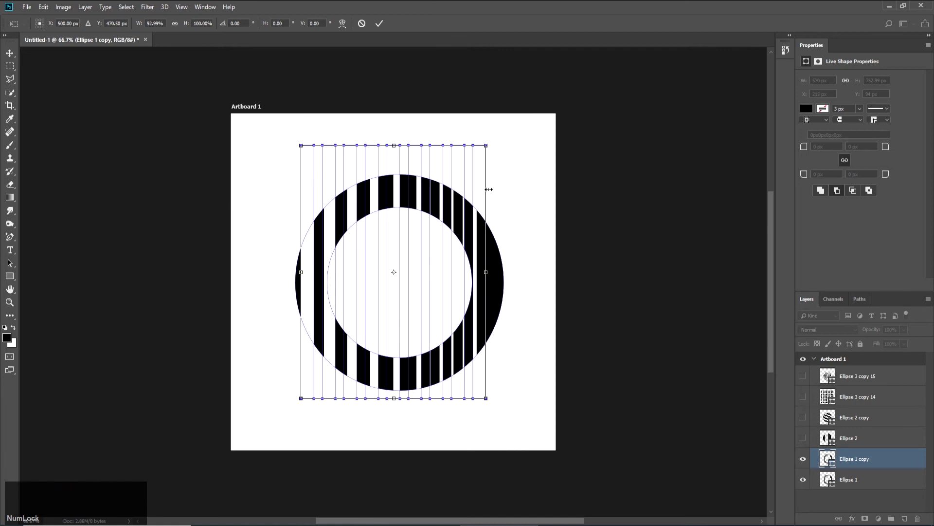
key("Return")
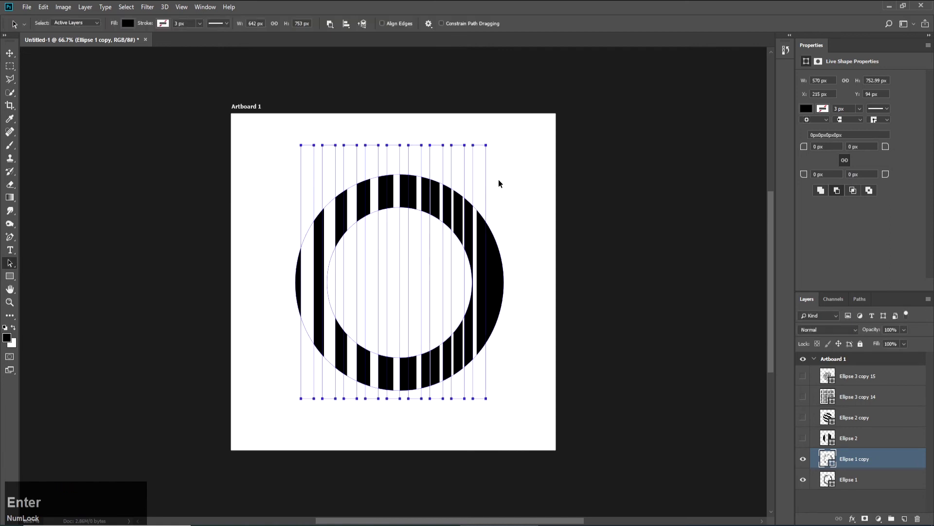
left_click(512, 178)
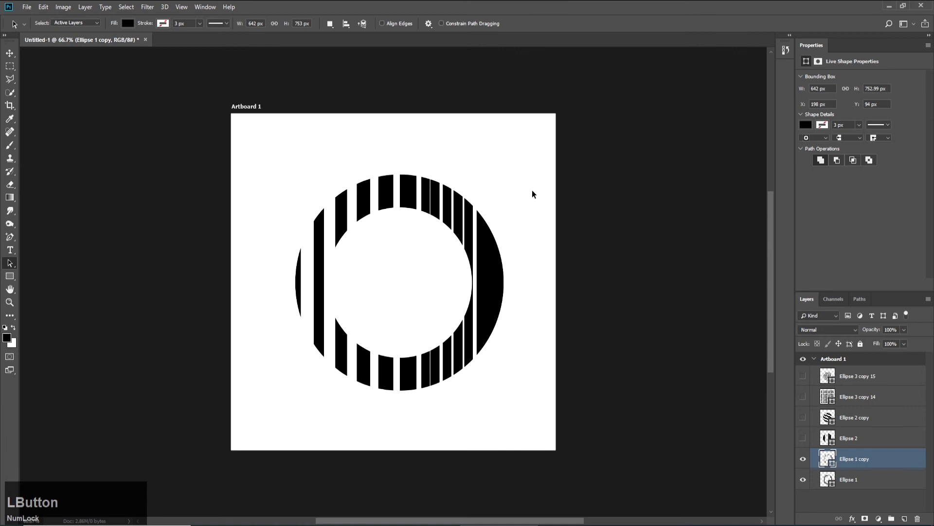
key("ctrl+z")
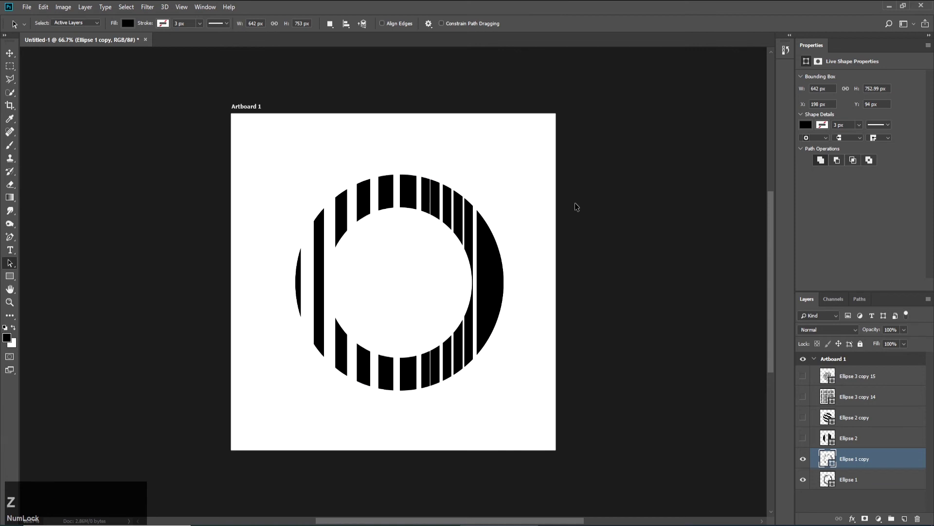
key("ctrl+alt+z")
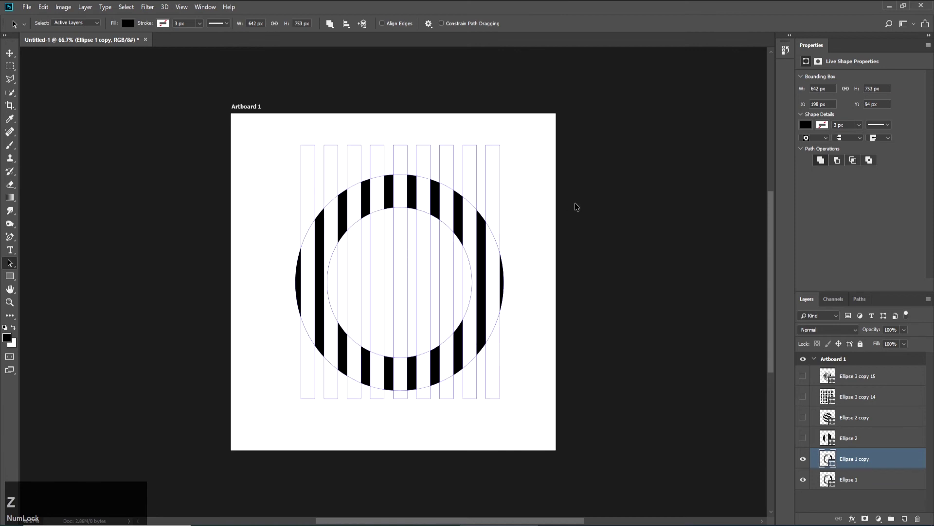
- Skew the Ellipse 1 copy's stripe paths horizontally via Free Transform Path and commit the slant
left_click(540, 136)
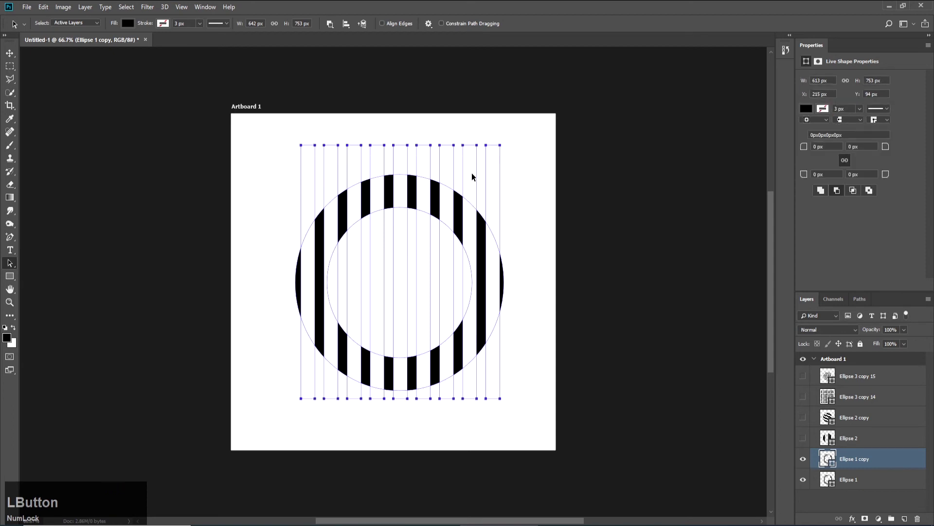
left_click(475, 174)
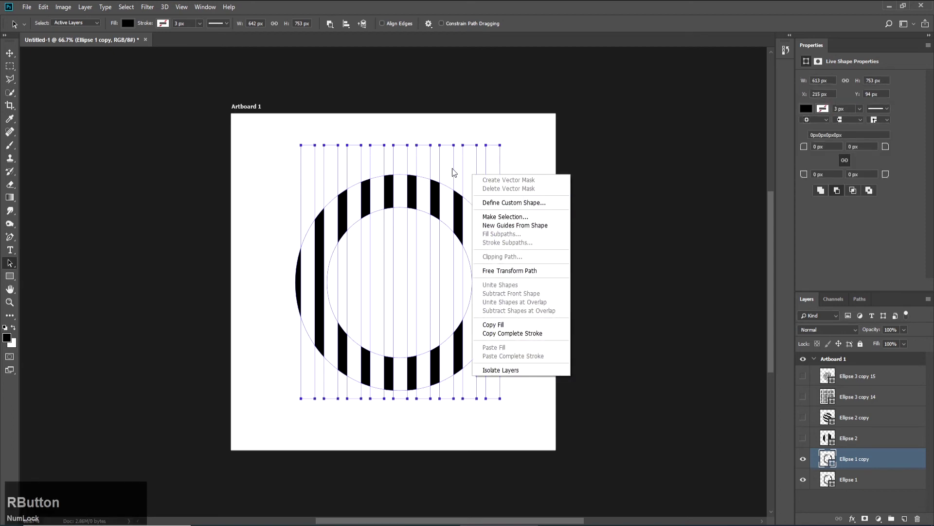
right_click(451, 162)
left_click(484, 128)
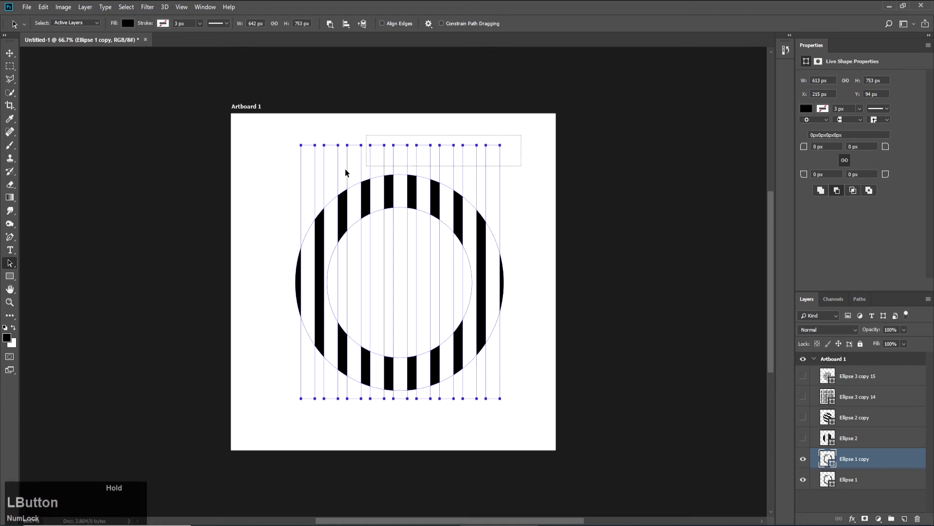
right_click(311, 171)
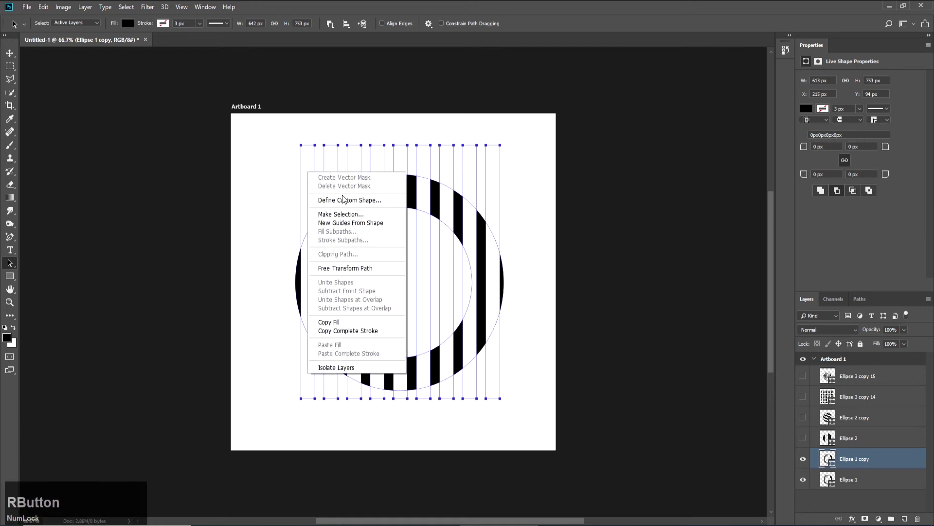
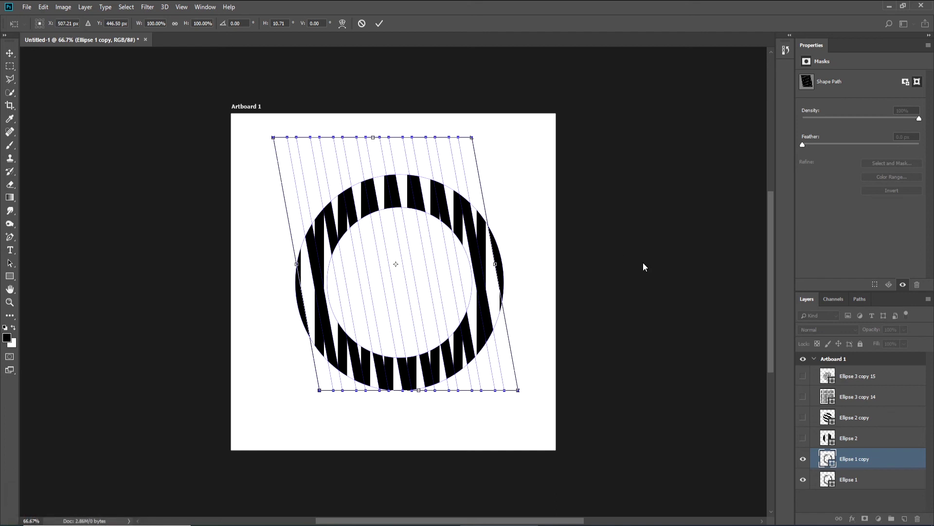
left_click(645, 266)
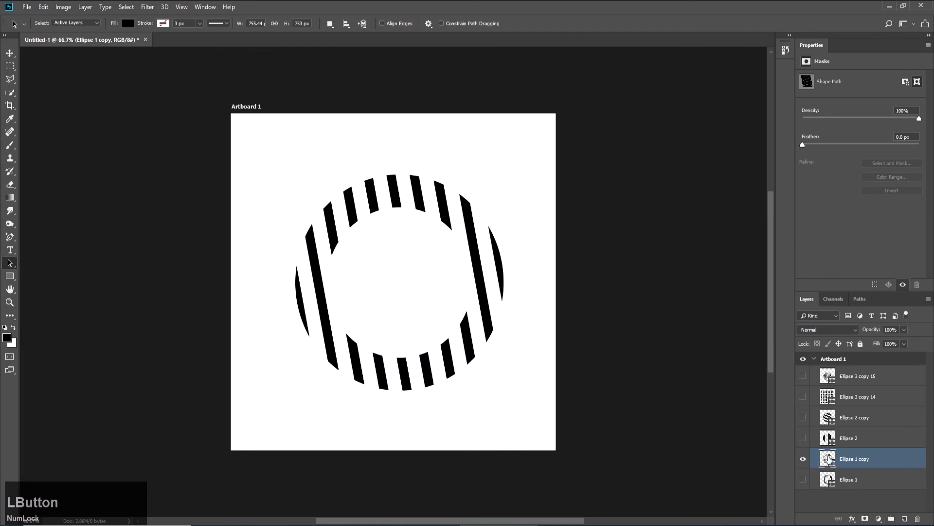
- Scale the Ellipse 1 stripe paths to about 31% width so they sit in the ring's left side
left_click(806, 465)
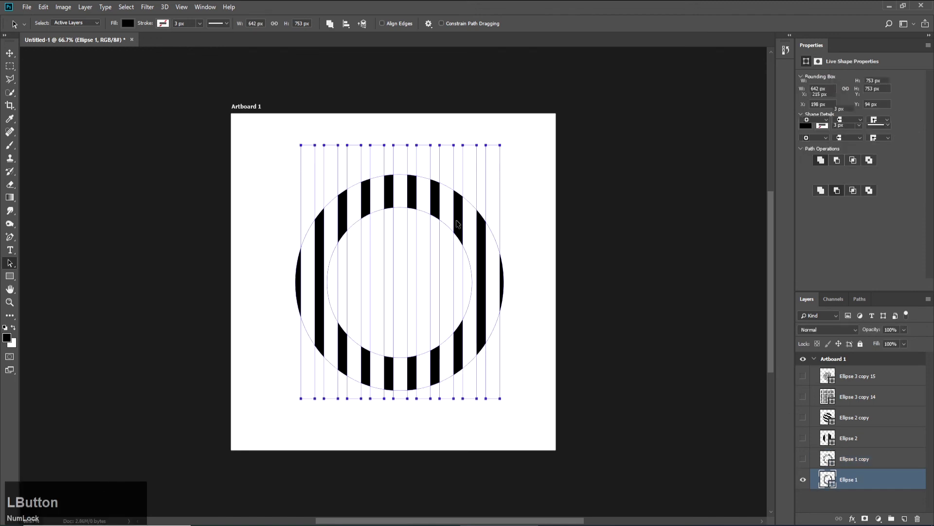
key("ctrl+t")
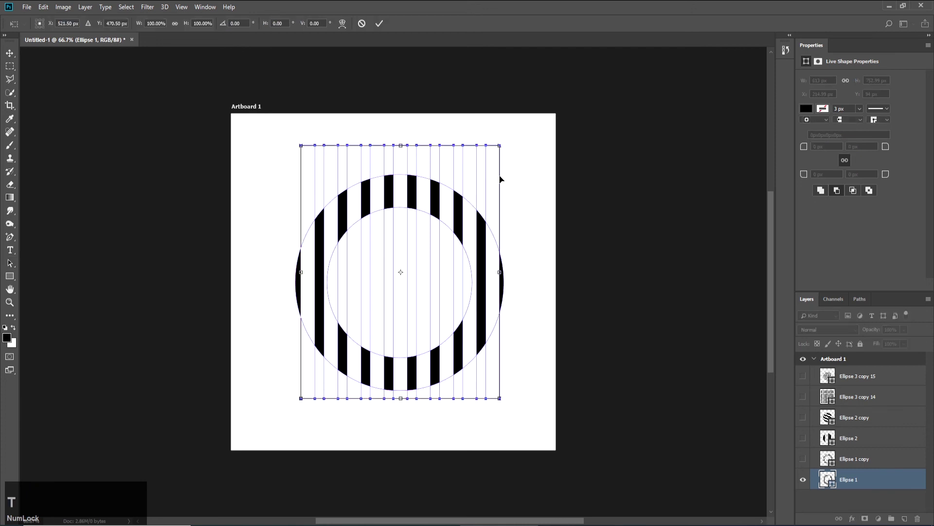
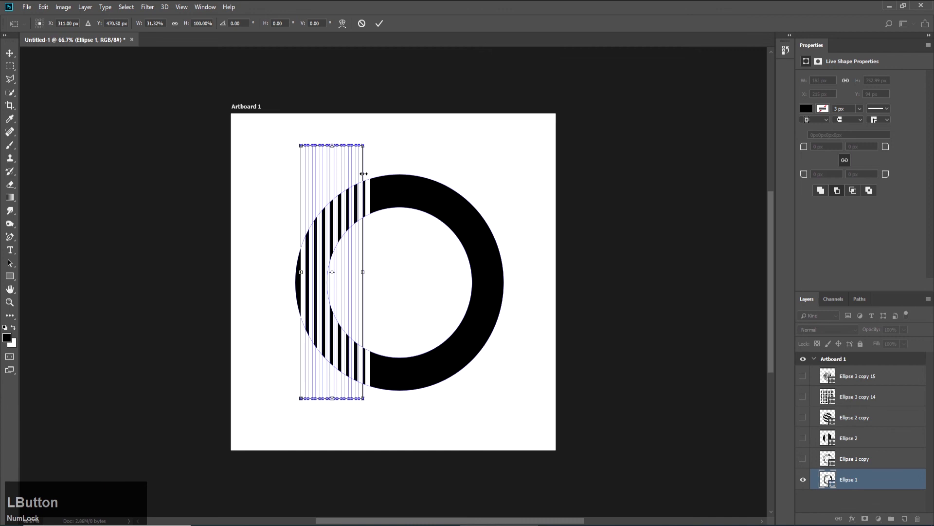
key("Return")
left_click(413, 149)
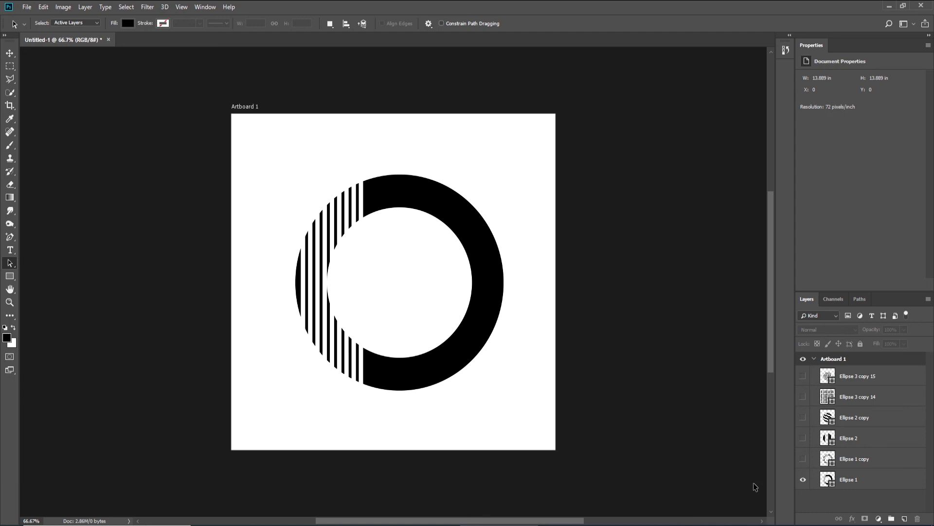
- Duplicate the half-striped Ellipse 1 layer and copy its dense stripes one step rightward
left_click(867, 484)
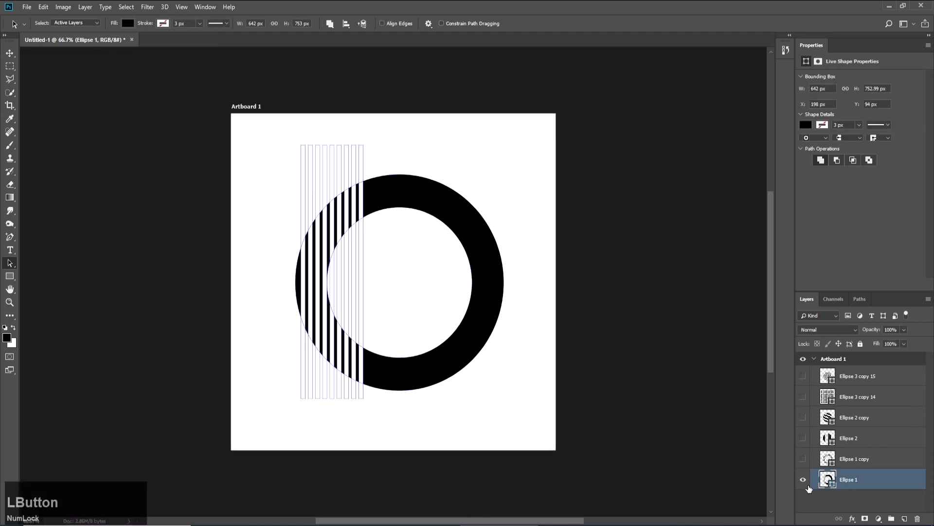
right_click(876, 480)
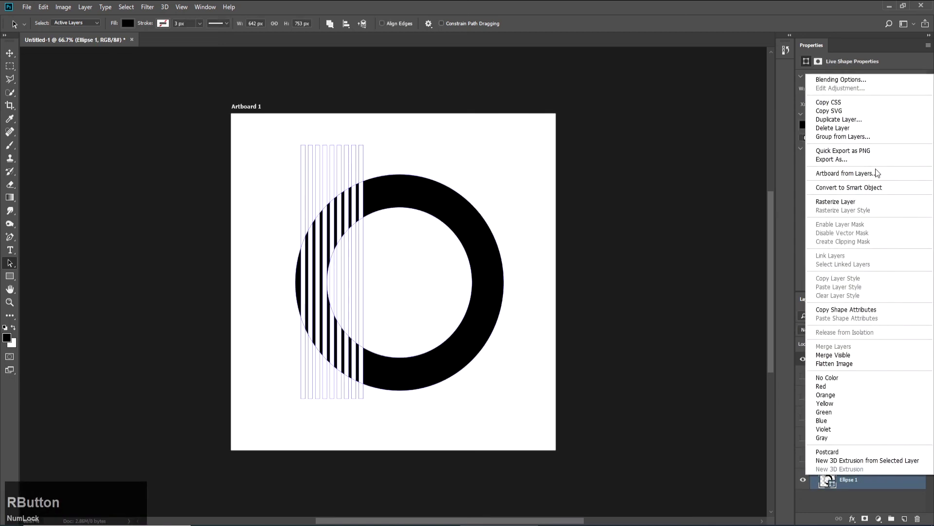
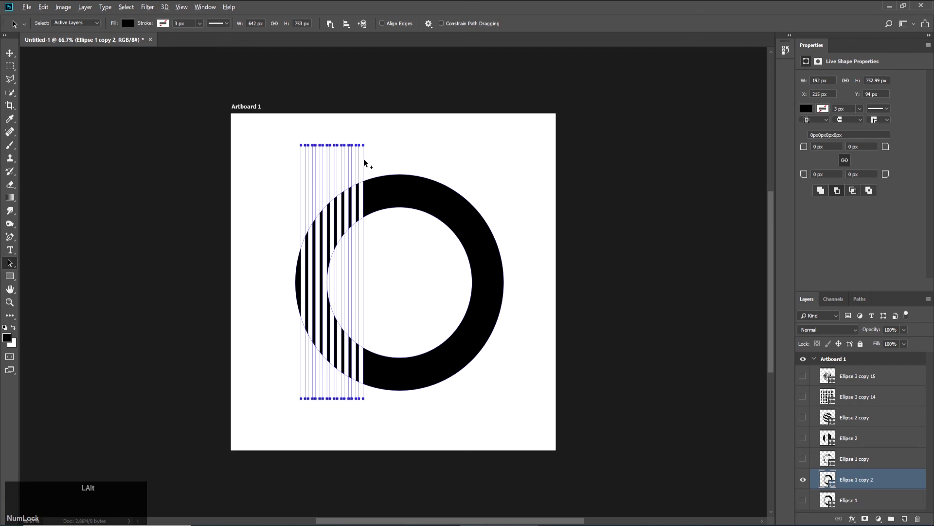
left_click(366, 160)
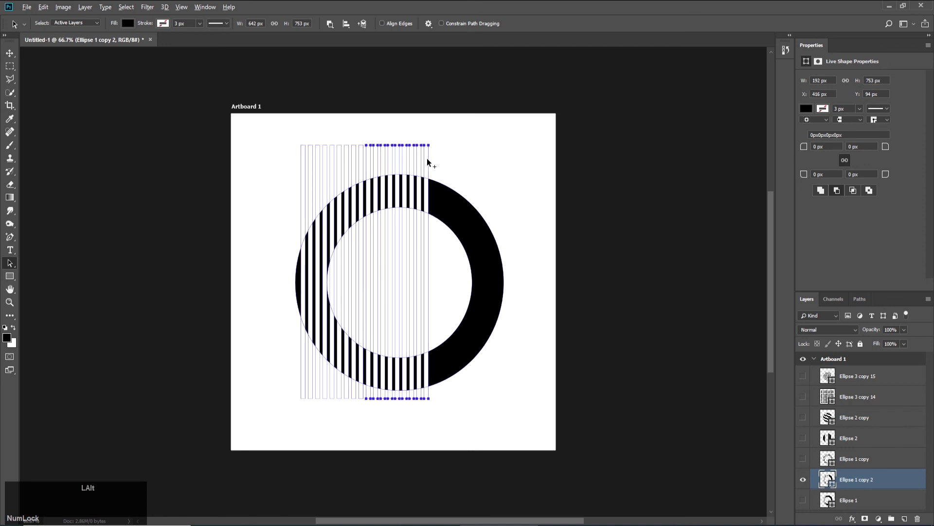
left_click(432, 159)
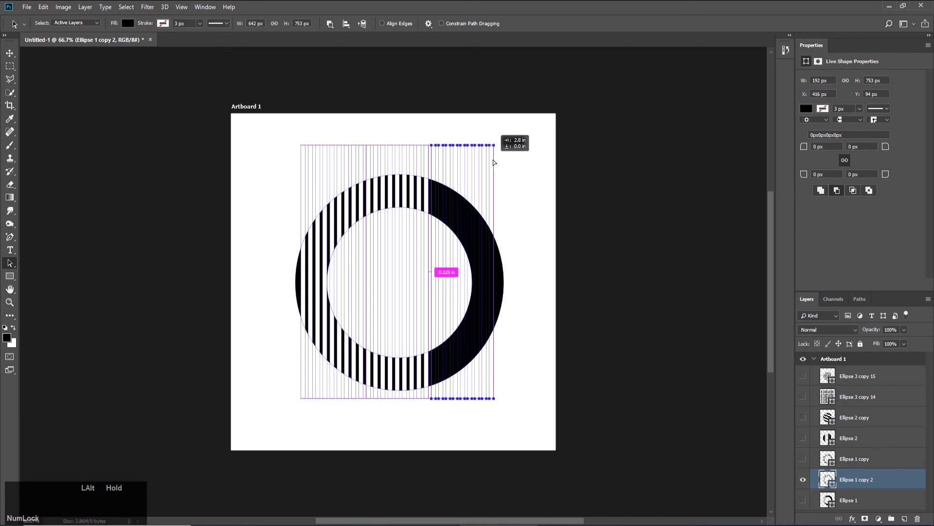
- Extend the dense stripes to the ring's right edge and nudge them all centred on the ring
left_click(534, 192)
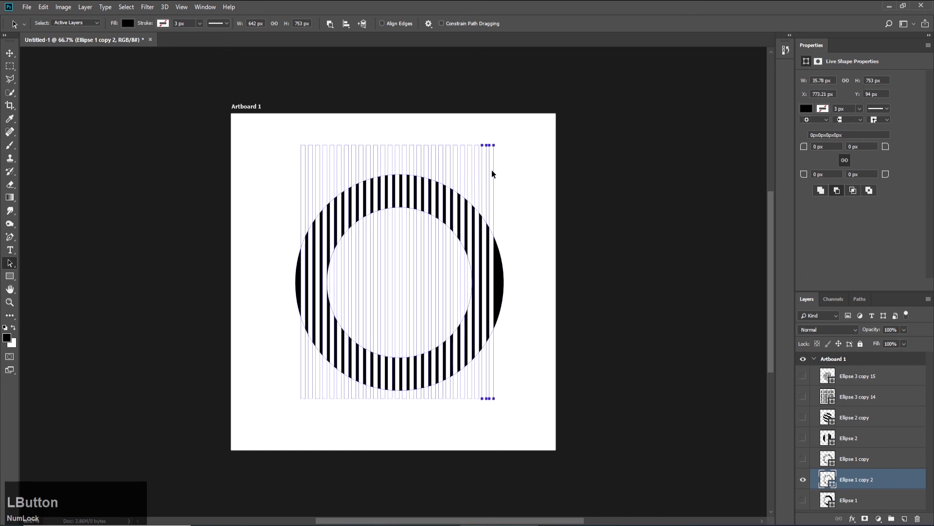
left_click(506, 168)
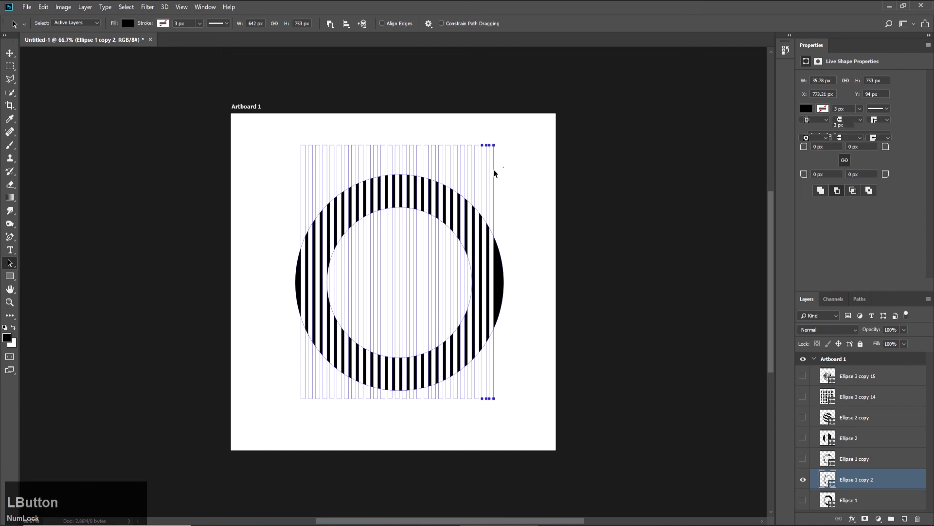
left_click(497, 170)
left_click(535, 141)
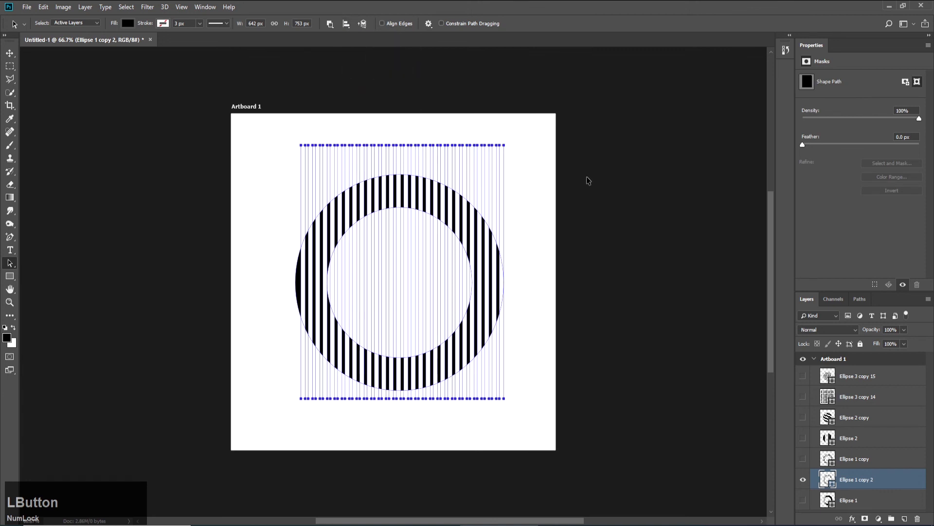
key("Left")
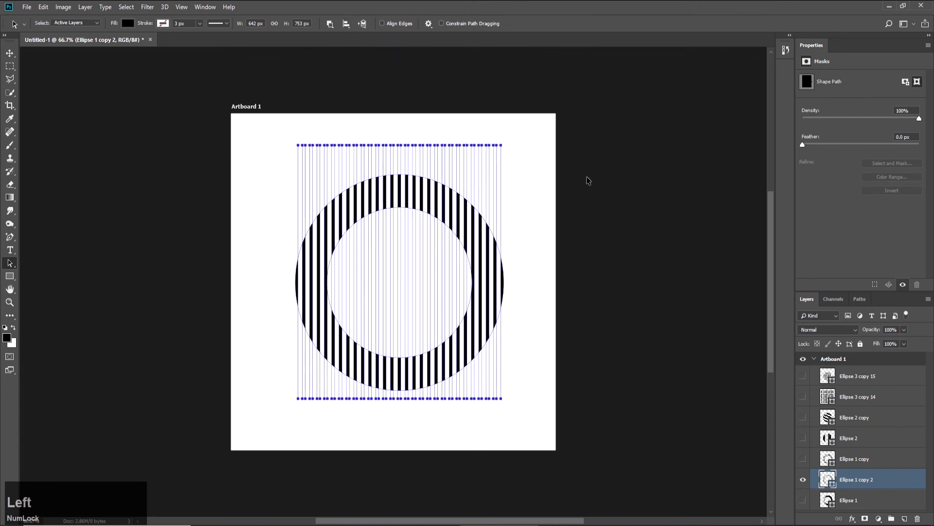